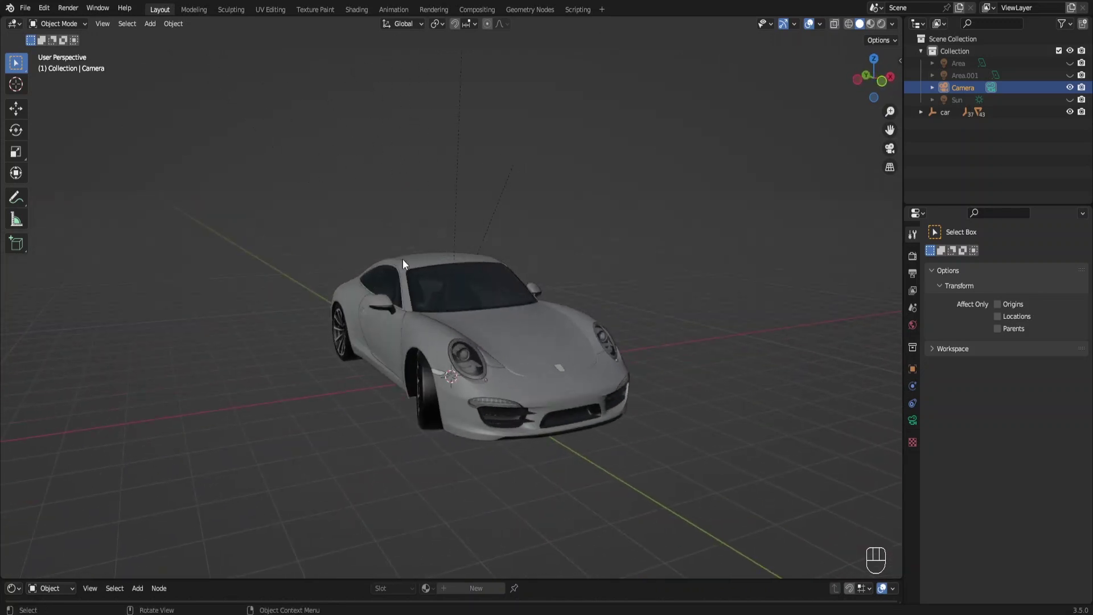
Switch the viewport to Material Preview and look through the camera with Numpad 0
{"action": "left_click", "coordinate": [876, 28]}
{"action": "middle_click", "coordinate": [544, 371]}
{"action": "left_click", "coordinate": [477, 364]}
{"action": "left_click_drag", "start_coordinate": [473, 363], "coordinate": [553, 359]}
{"action": "key", "text": "KP_0"}
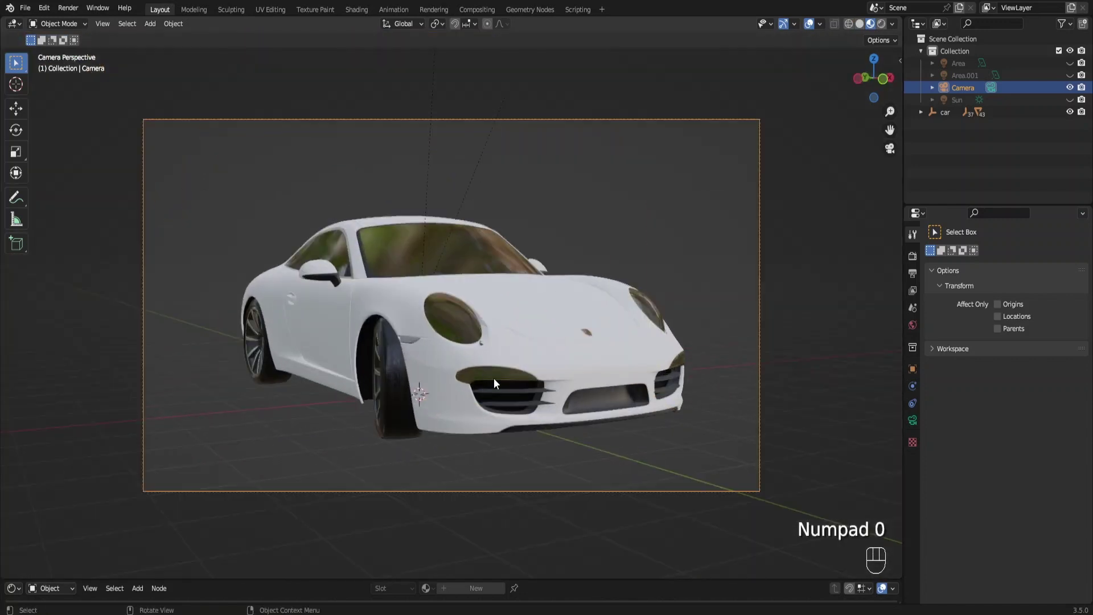
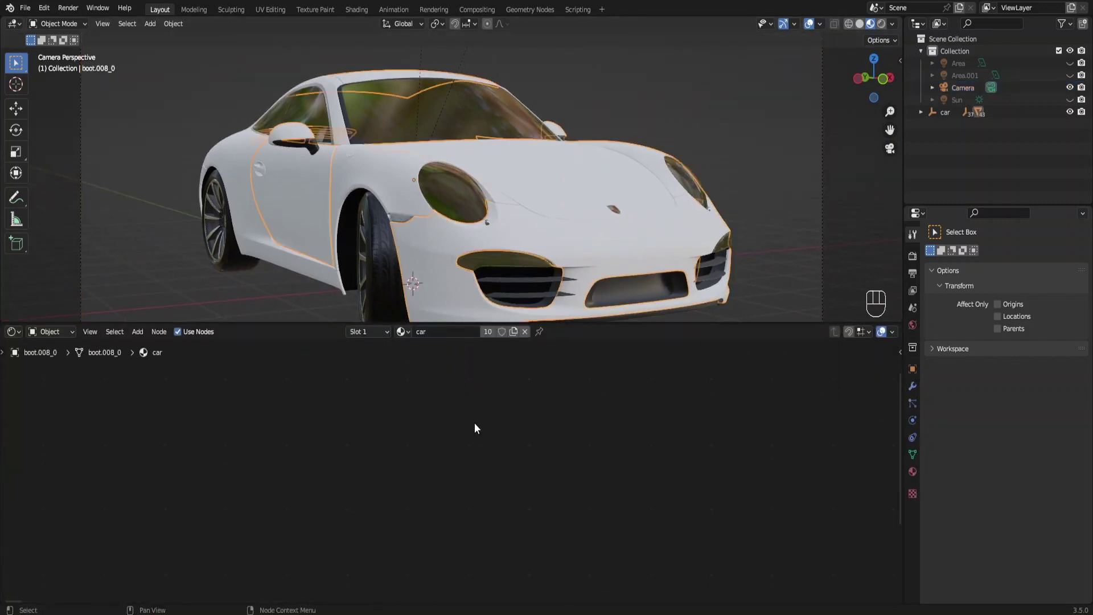
Box-select the car body's existing material nodes and delete them, turning the body black
{"action": "left_click_drag", "start_coordinate": [544, 462], "coordinate": [562, 508]}
{"action": "left_click_drag", "start_coordinate": [360, 404], "coordinate": [247, 390]}
{"action": "key", "text": "x"}
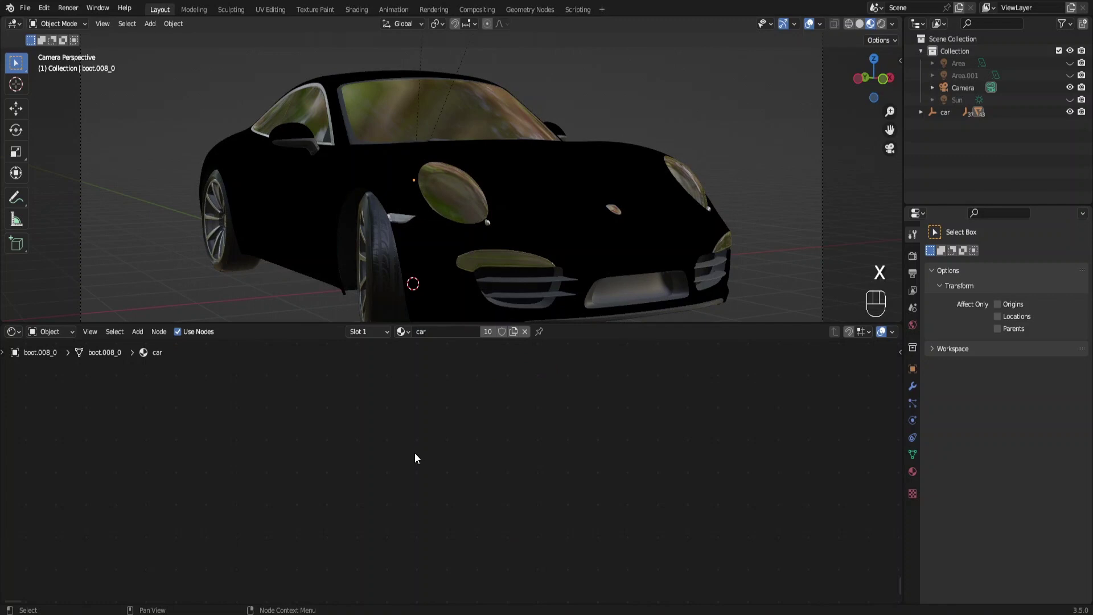
{"action": "left_click_drag", "start_coordinate": [399, 461], "coordinate": [517, 482]}
Add a Texture Coordinate node and a Value node to the empty car material
{"action": "key", "text": "shift+a"}
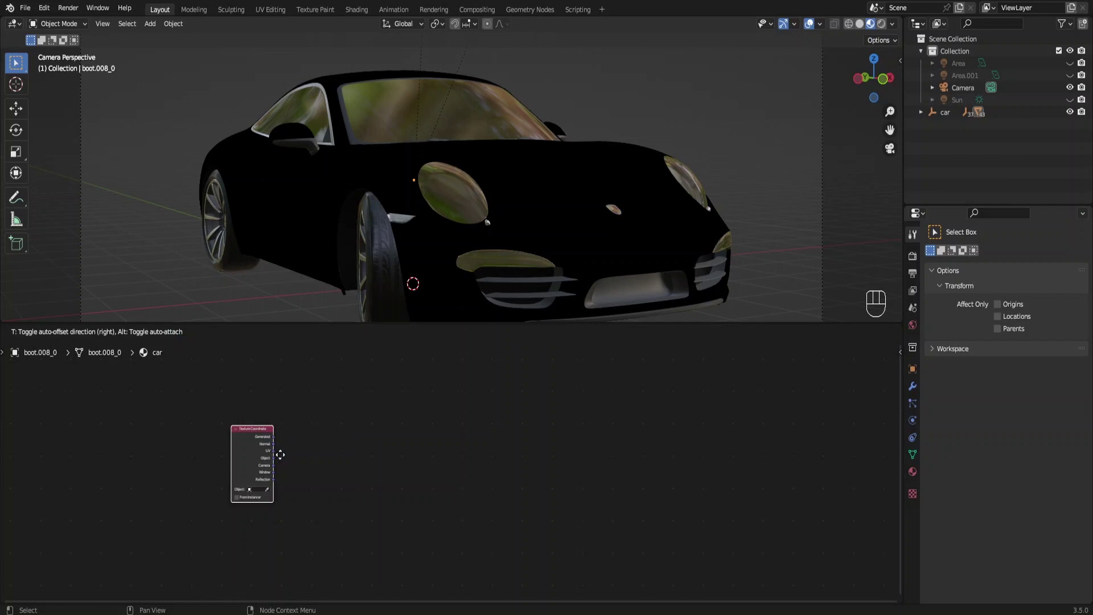
{"action": "left_click", "coordinate": [296, 479]}
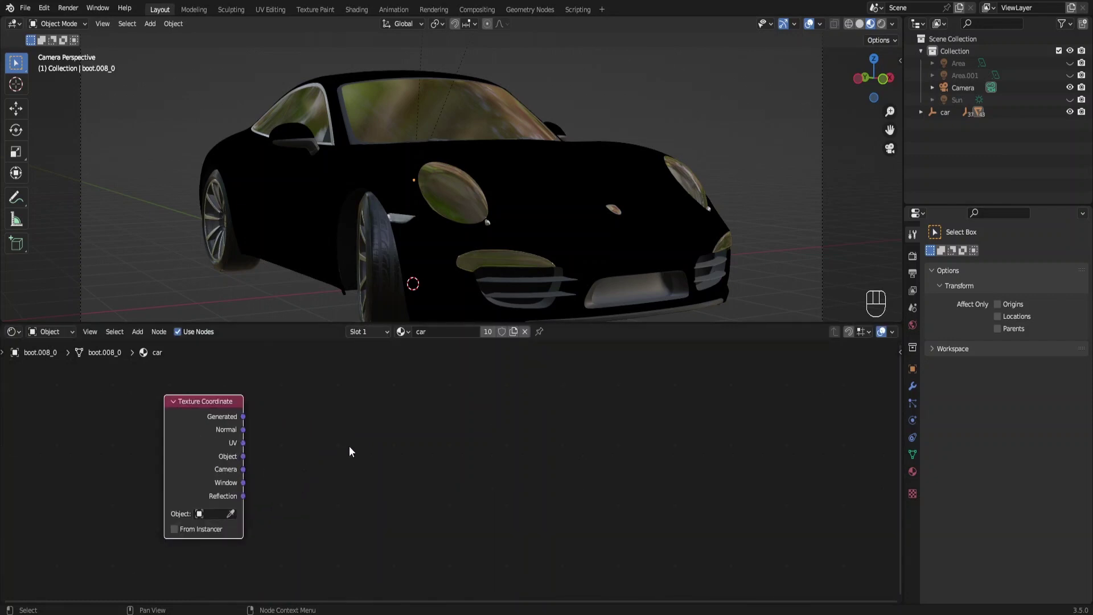
{"action": "key", "text": "shift+a"}
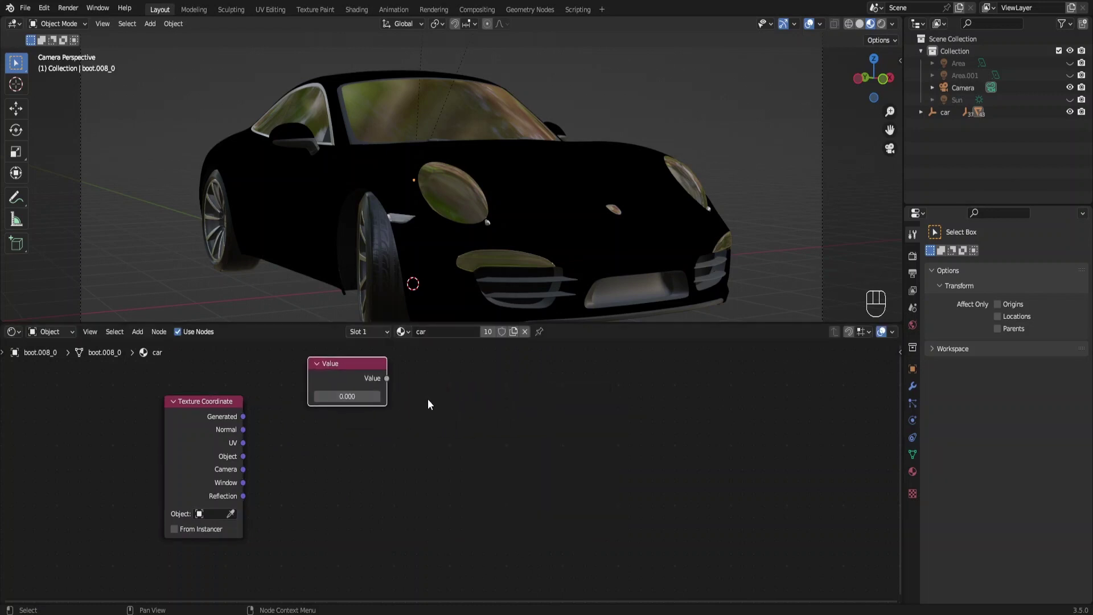
{"action": "middle_click", "coordinate": [428, 415]}
Add a Voronoi Texture taking Object coordinates as vector and the Value (500) as scale
{"action": "key", "text": "shift+a"}
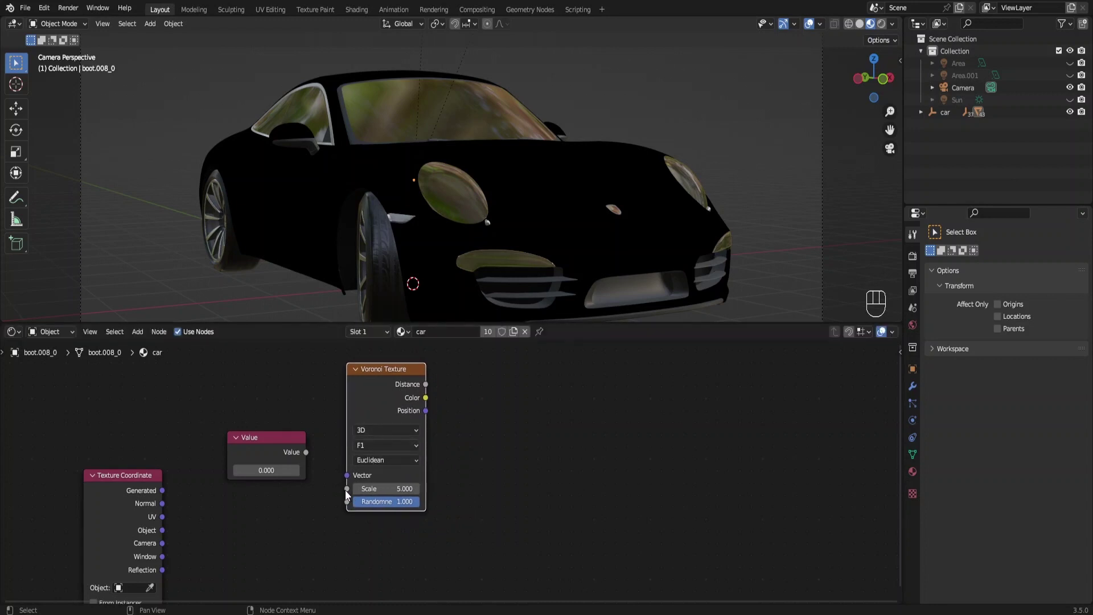
{"action": "left_click_drag", "start_coordinate": [349, 495], "coordinate": [308, 456]}
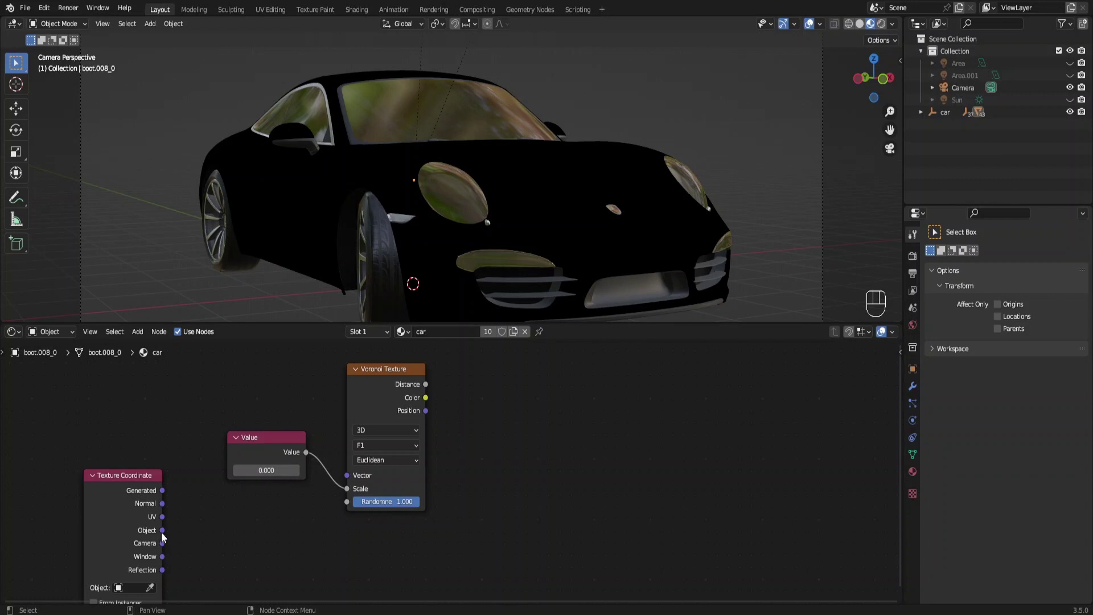
{"action": "left_click_drag", "start_coordinate": [184, 530], "coordinate": [351, 480]}
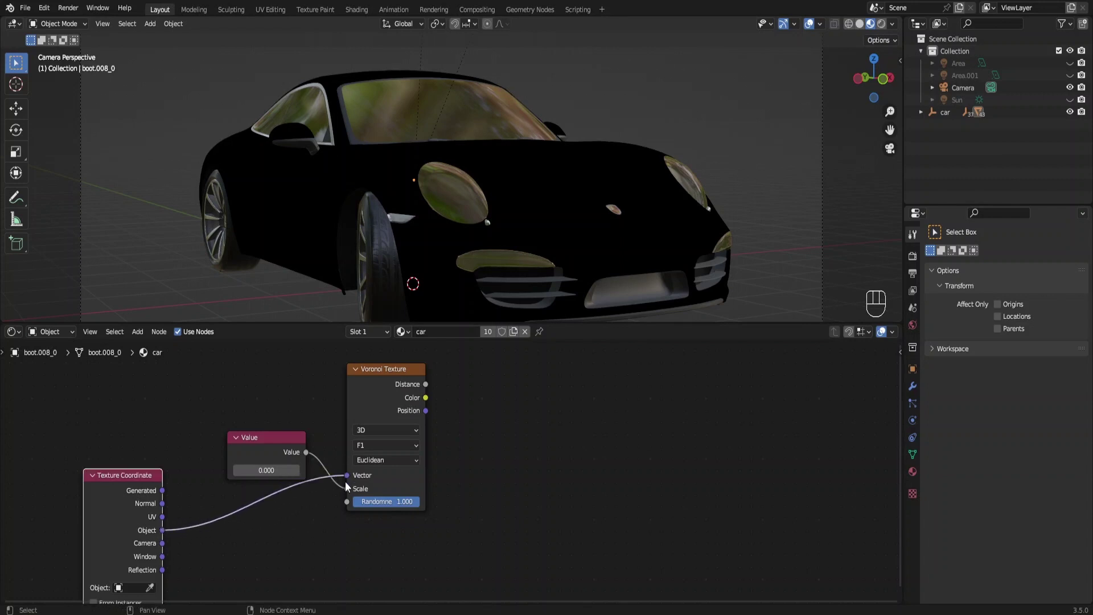
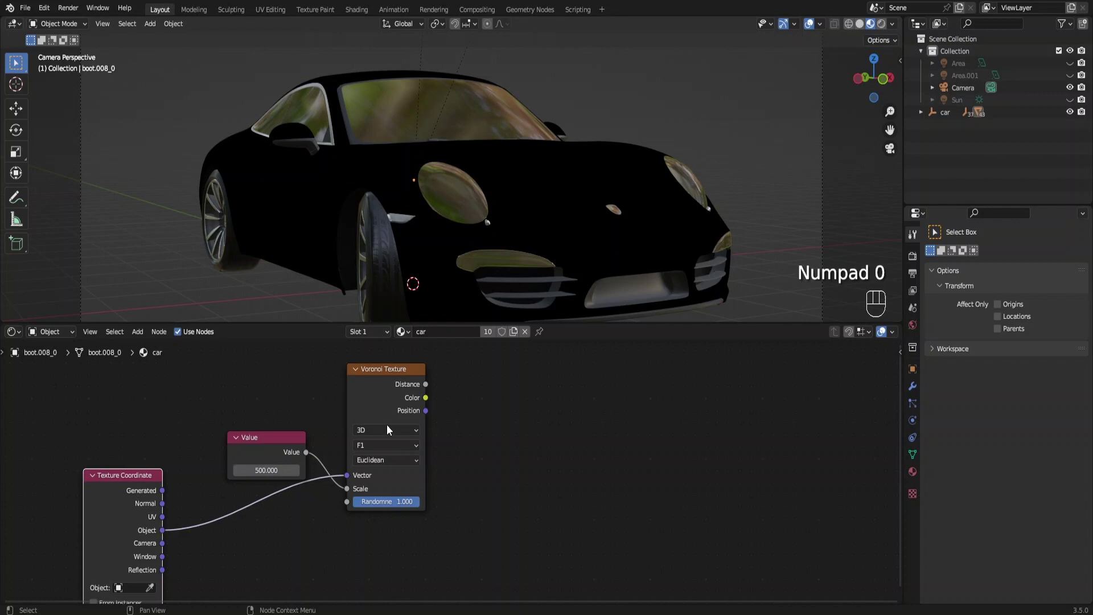
{"action": "left_click_drag", "start_coordinate": [386, 438], "coordinate": [528, 463]}
{"action": "left_click_drag", "start_coordinate": [419, 485], "coordinate": [378, 501]}
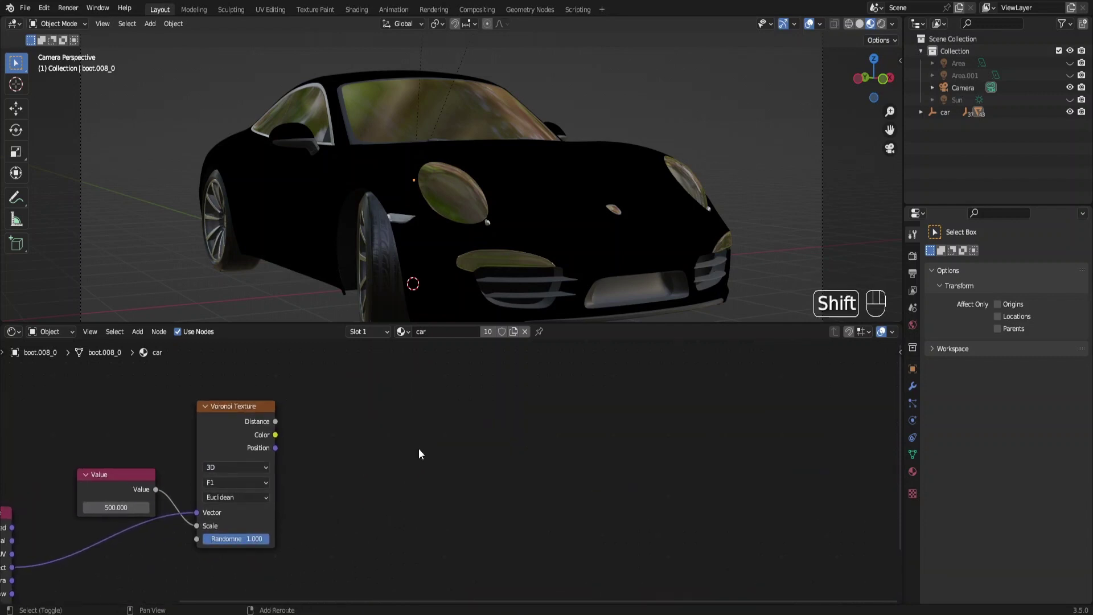
{"action": "key", "text": "shift+a"}
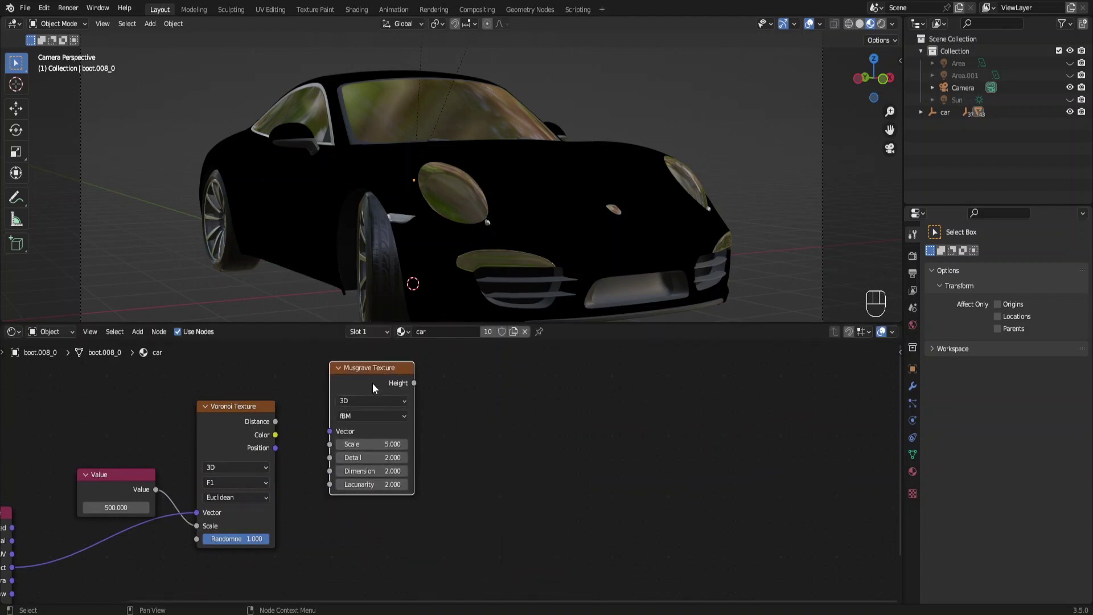
Duplicate the 4D Musgrave Texture node and place the copy below the first
{"action": "key", "text": "ctrl+c"}
{"action": "key", "text": "ctrl+v"}
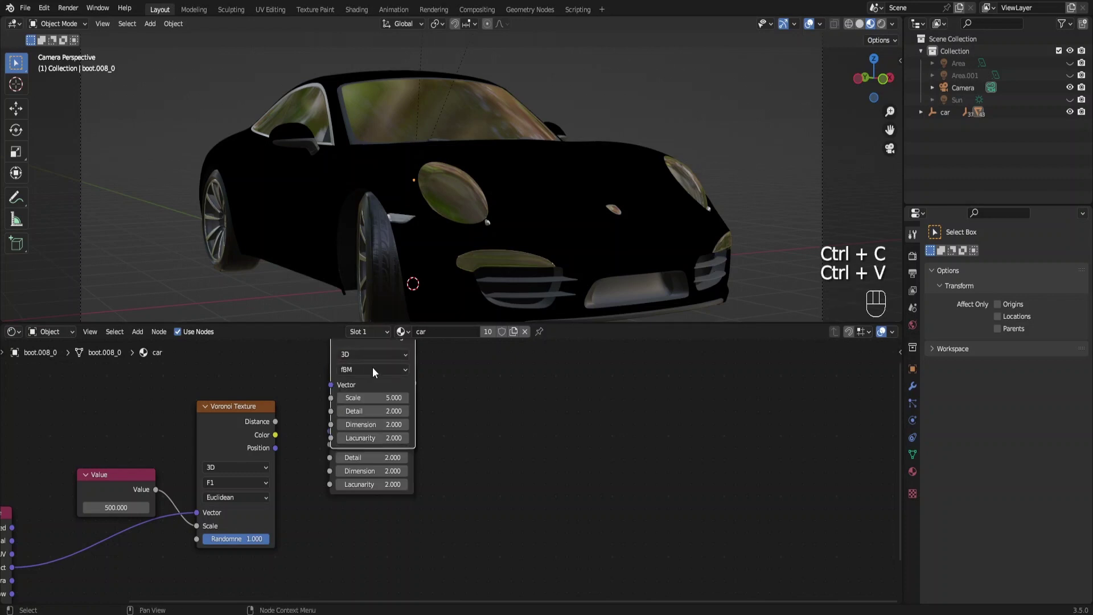
{"action": "left_click_drag", "start_coordinate": [382, 488], "coordinate": [393, 516]}
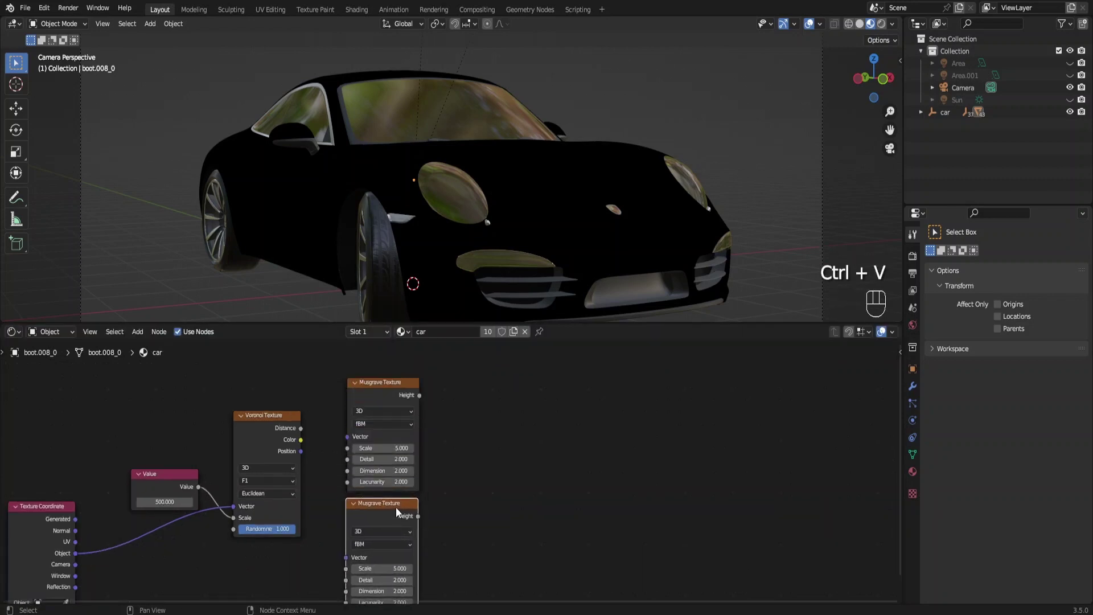
{"action": "left_click", "coordinate": [418, 484]}
{"action": "middle_click", "coordinate": [423, 489]}
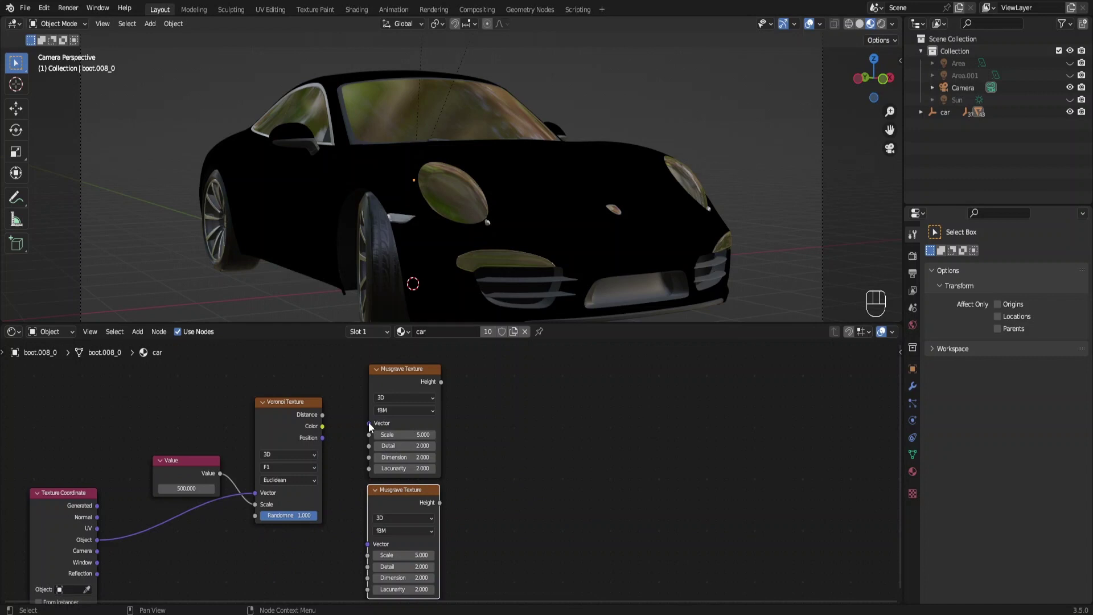
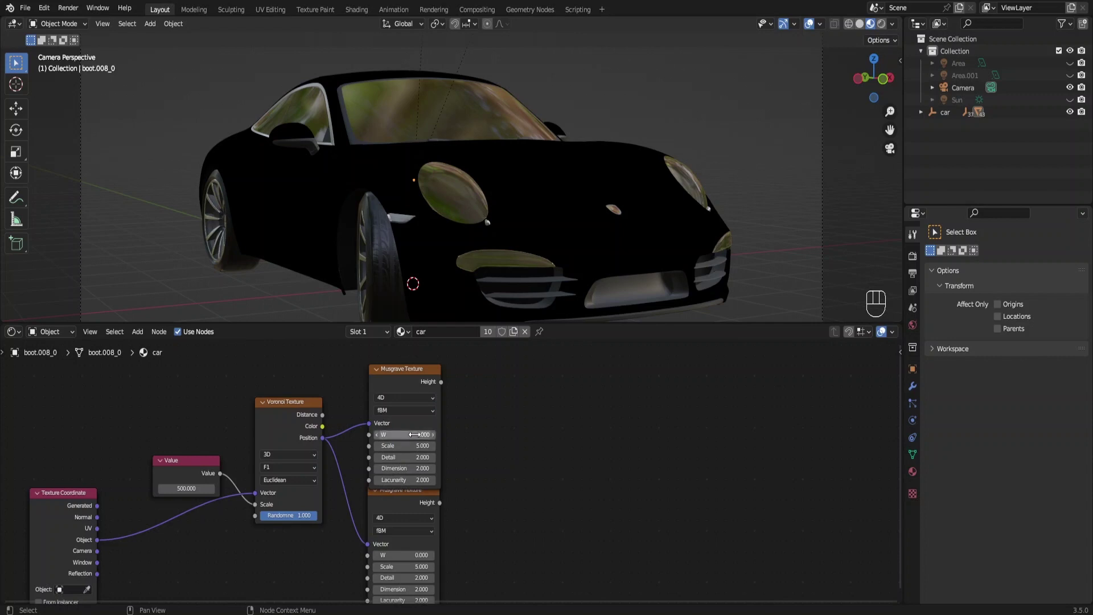
Drive both Musgrave scales from the Value node, alongside the Voronoi position vectors
{"action": "left_click_drag", "start_coordinate": [374, 453], "coordinate": [304, 531]}
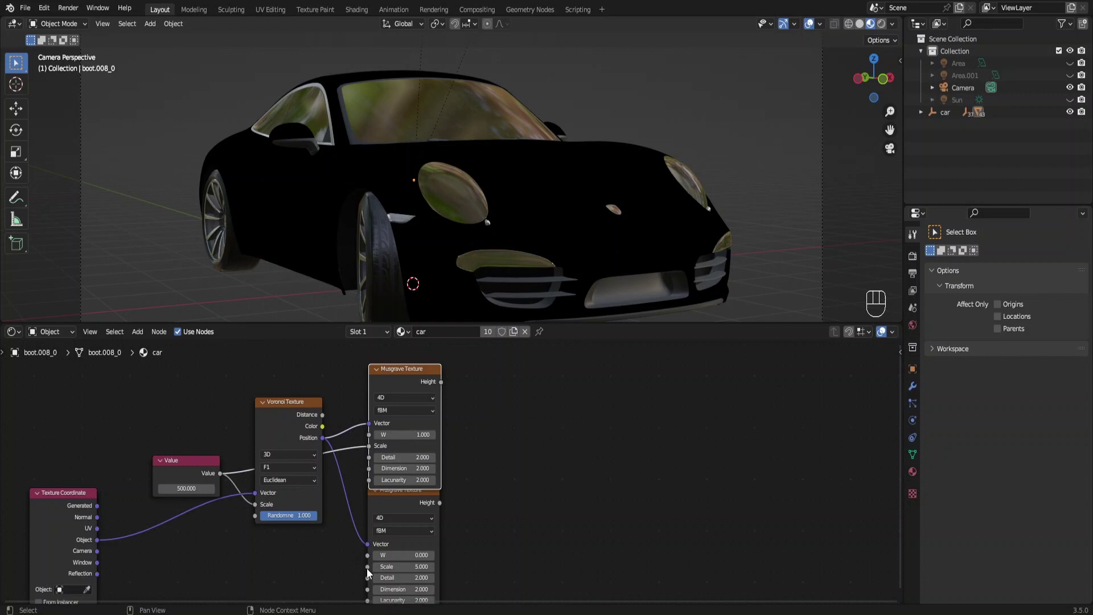
{"action": "left_click_drag", "start_coordinate": [341, 562], "coordinate": [225, 480]}
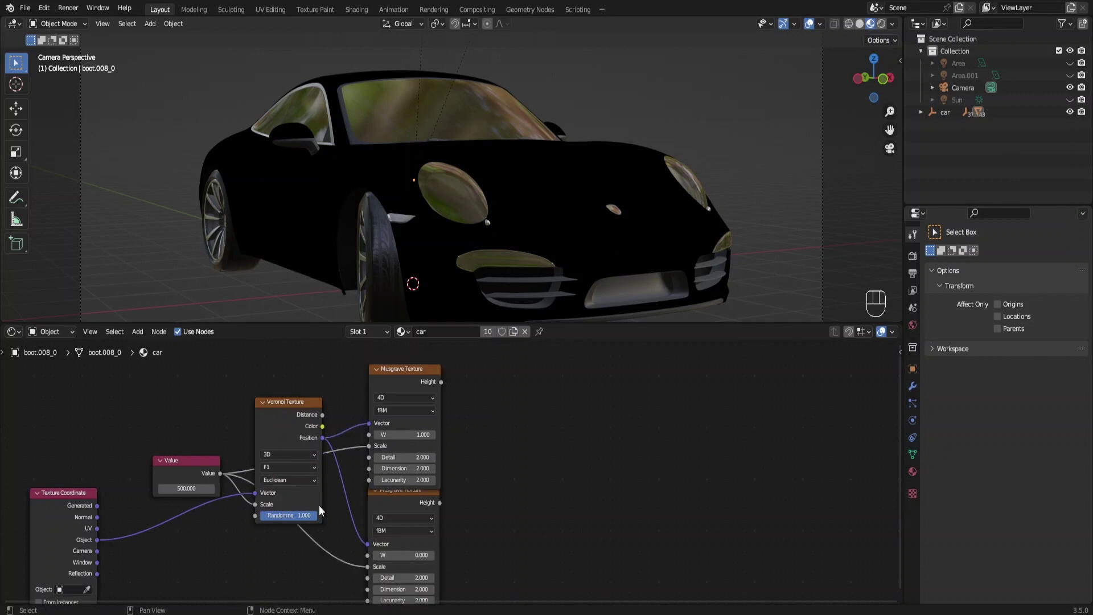
{"action": "left_click_drag", "start_coordinate": [458, 530], "coordinate": [417, 505]}
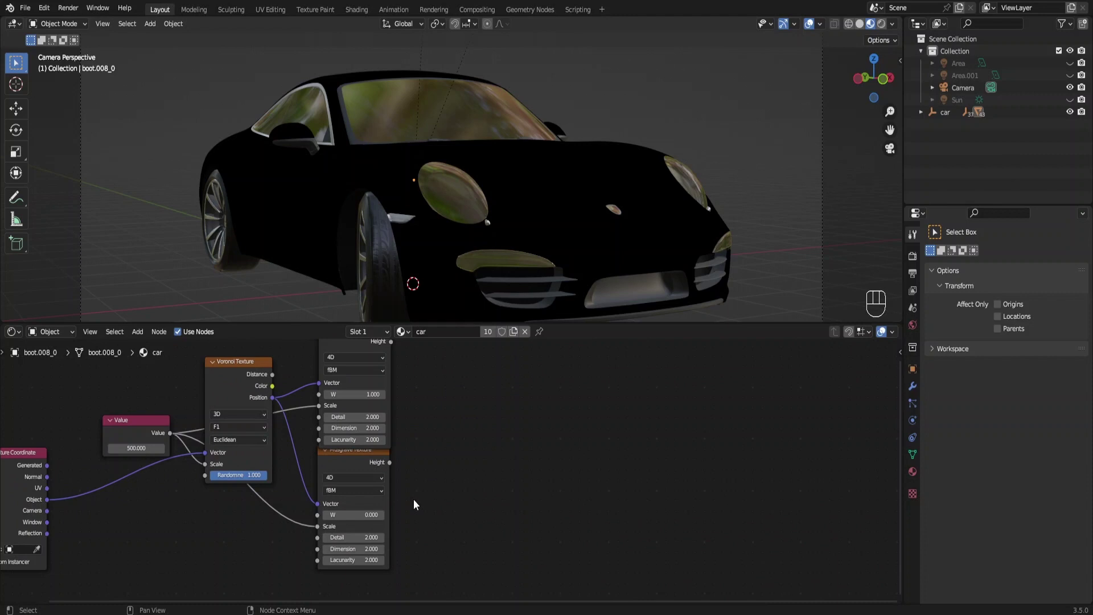
Add a Map Range node beside the textures and duplicate it for the second Musgrave
{"action": "key", "text": "shift+a"}
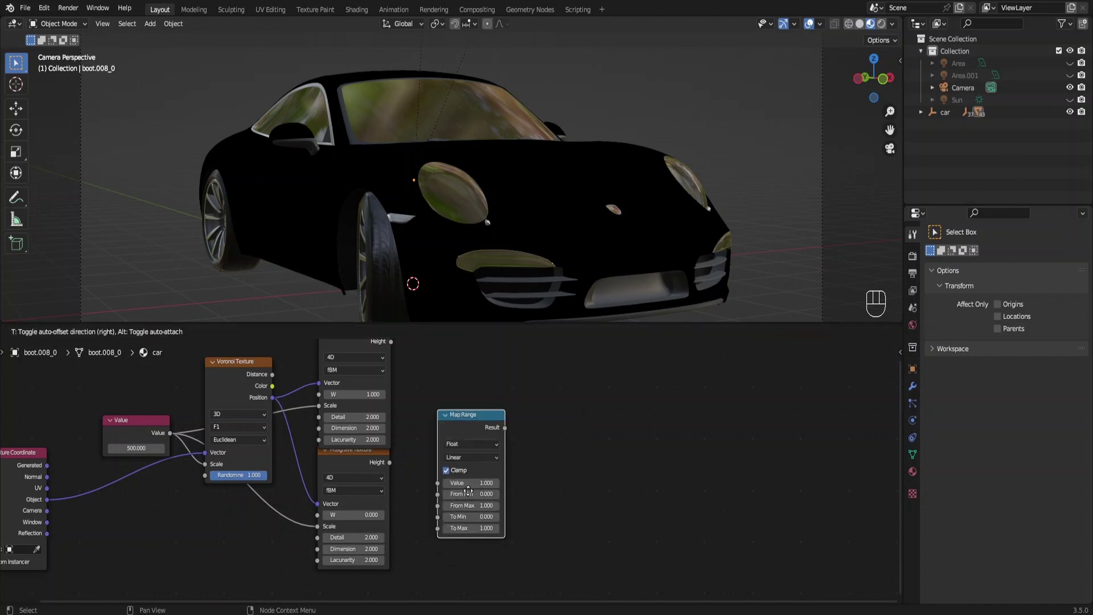
{"action": "left_click_drag", "start_coordinate": [350, 470], "coordinate": [427, 478]}
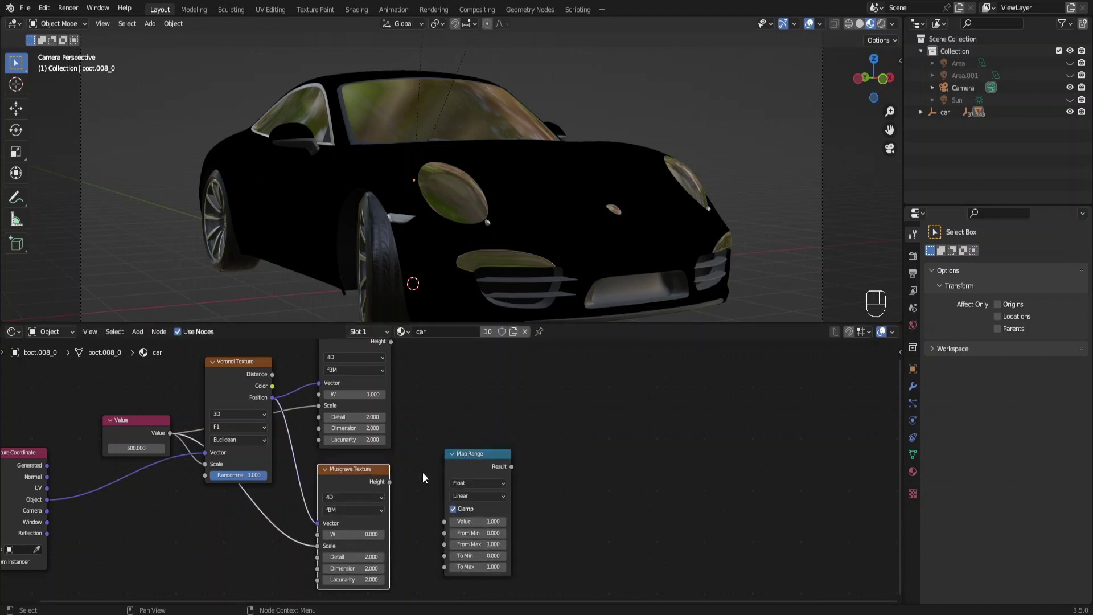
{"action": "left_click", "coordinate": [477, 461]}
{"action": "key", "text": "ctrl+c"}
{"action": "key", "text": "ctrl+v"}
{"action": "left_click_drag", "start_coordinate": [474, 389], "coordinate": [477, 421]}
{"action": "left_click", "coordinate": [394, 428]}
Feed each Musgrave height into its Map Range, with From Min set to -1 on both
{"action": "left_click_drag", "start_coordinate": [423, 440], "coordinate": [448, 458]}
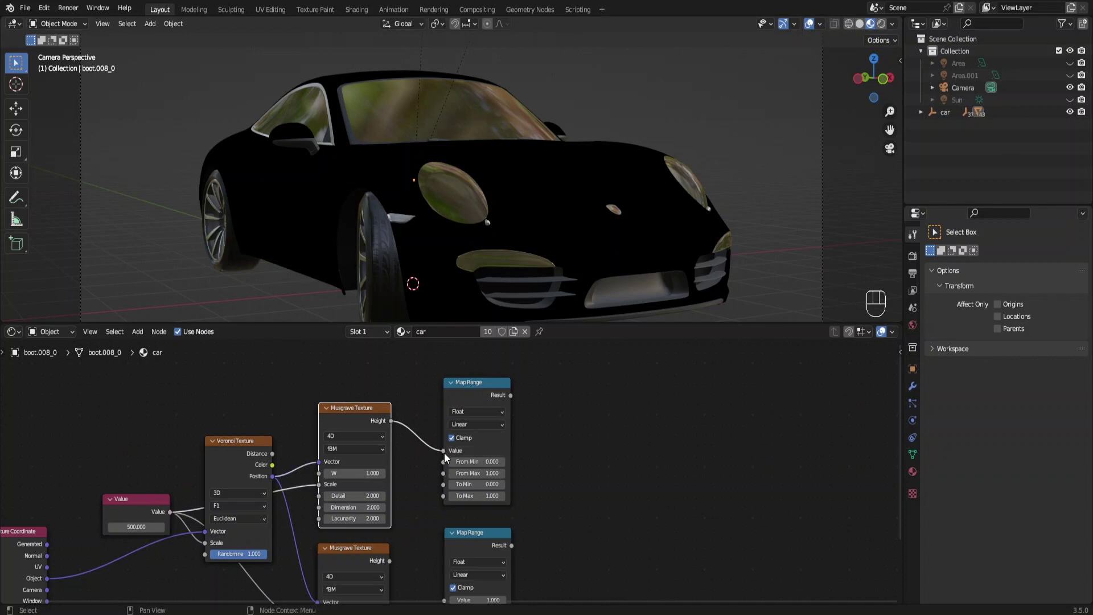
{"action": "left_click_drag", "start_coordinate": [462, 488], "coordinate": [451, 471]}
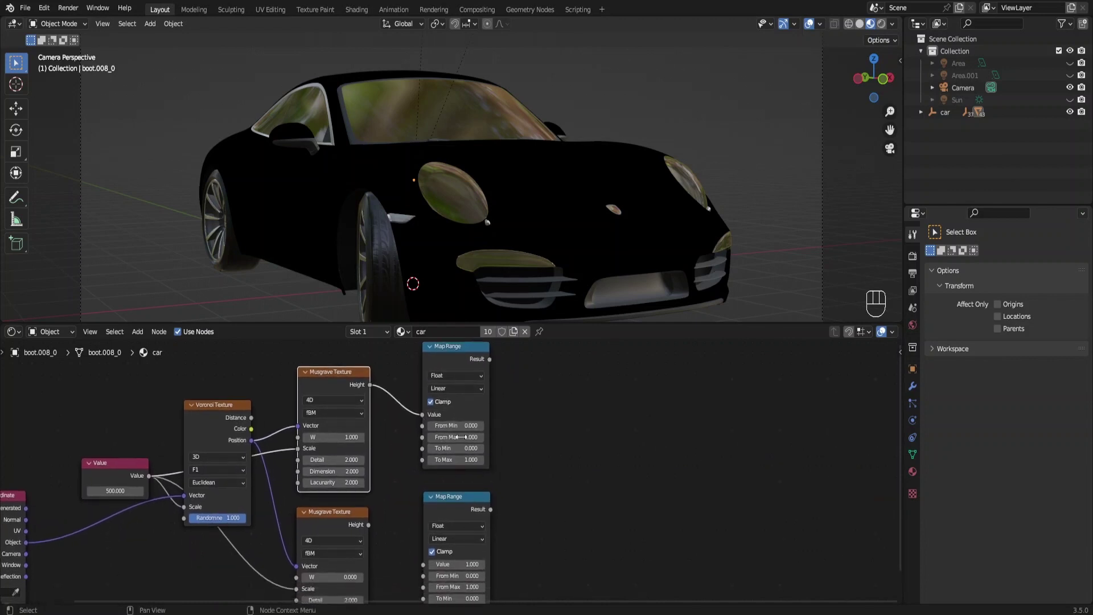
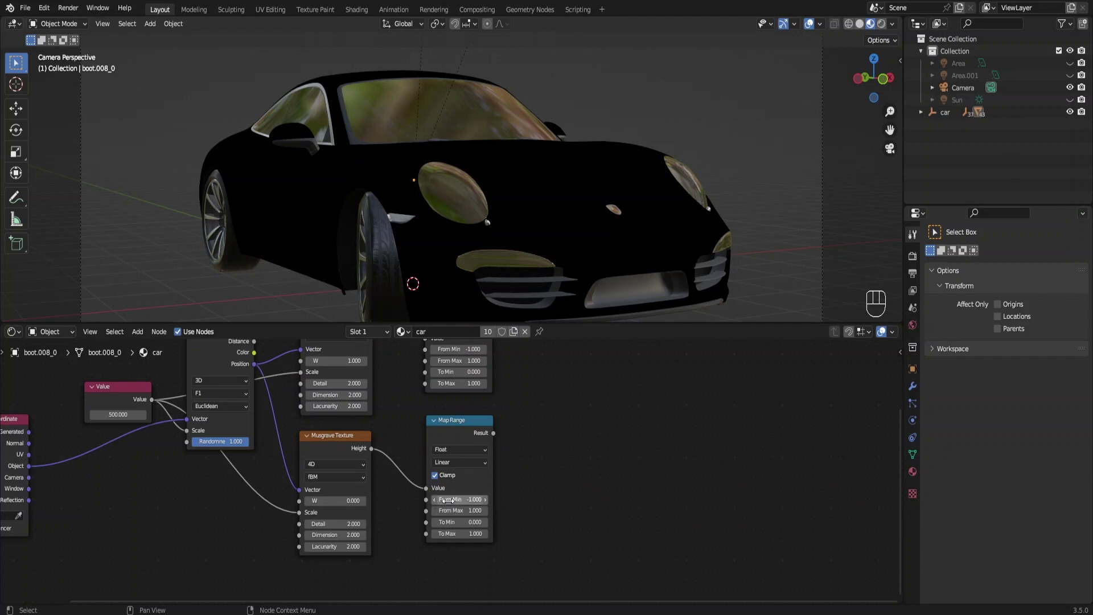
{"action": "left_click_drag", "start_coordinate": [552, 397], "coordinate": [489, 476]}
{"action": "key", "text": "shift+a"}
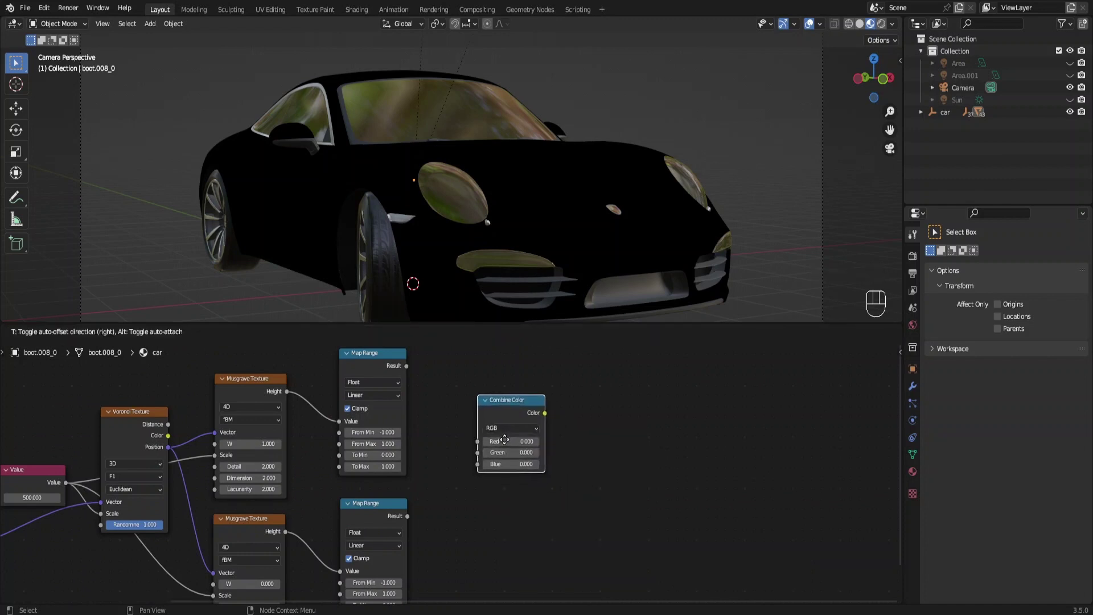
Combine the upper Map Range result as red and the lower as green in a Combine Color node
{"action": "left_click_drag", "start_coordinate": [462, 428], "coordinate": [439, 400]}
{"action": "left_click_drag", "start_coordinate": [480, 460], "coordinate": [477, 516]}
{"action": "left_click_drag", "start_coordinate": [579, 446], "coordinate": [551, 468]}
Feed the combined colour into an Object Space Normal Map with strength 0.05 and save
{"action": "key", "text": "shift+a"}
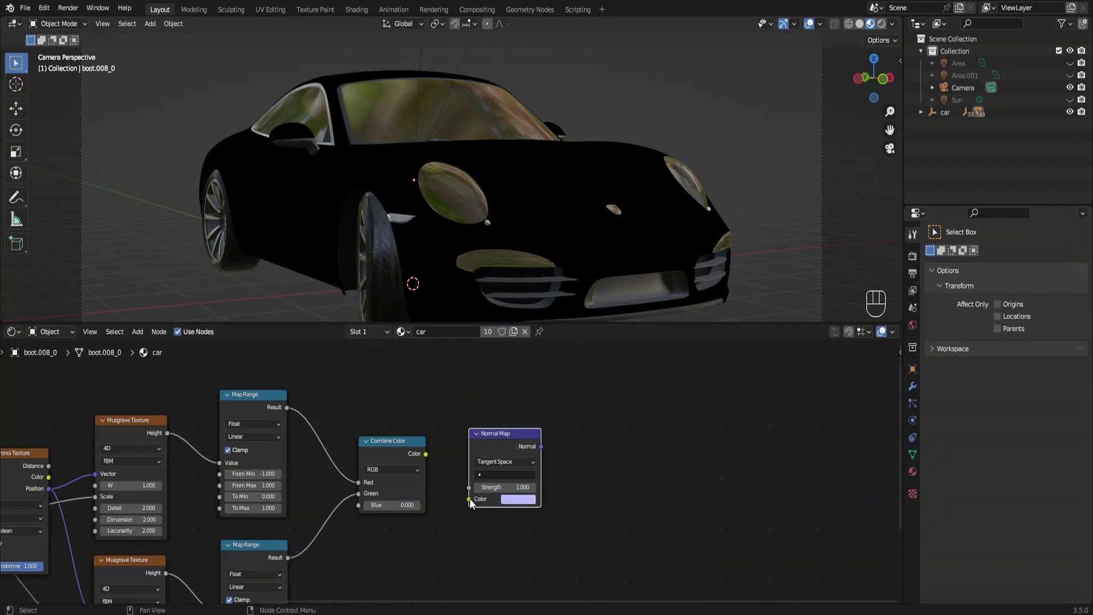
{"action": "left_click_drag", "start_coordinate": [444, 471], "coordinate": [492, 483]}
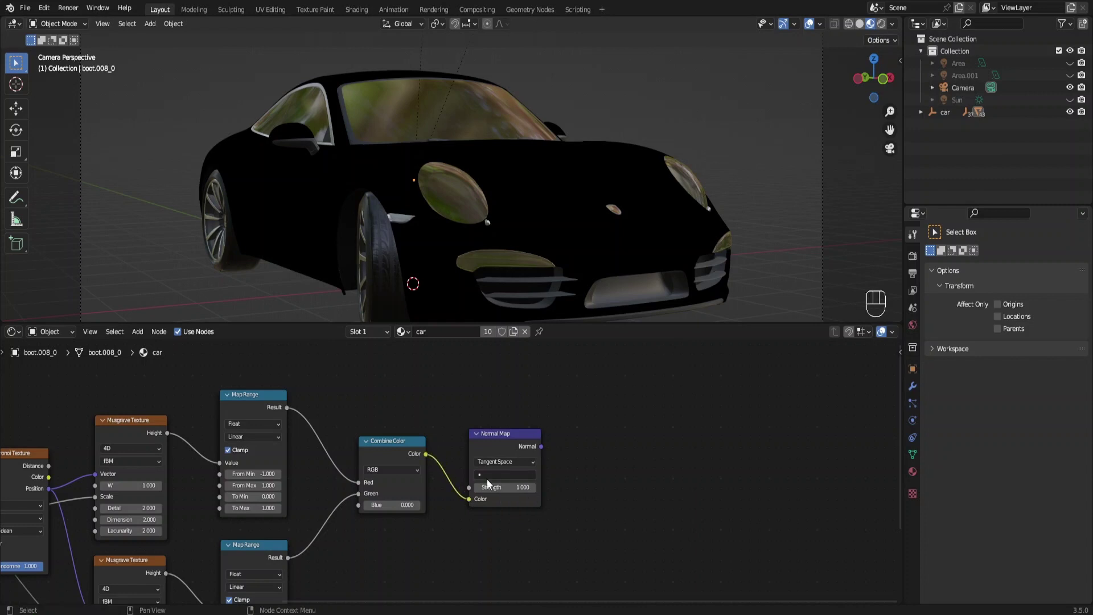
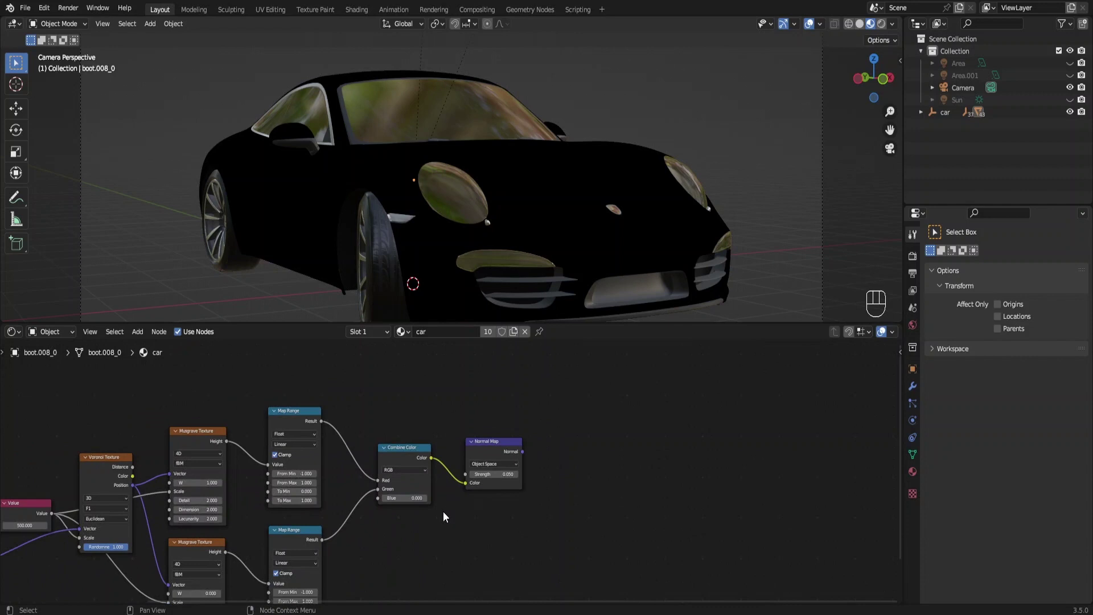
{"action": "left_click_drag", "start_coordinate": [488, 512], "coordinate": [490, 405]}
{"action": "key", "text": "ctrl+s"}
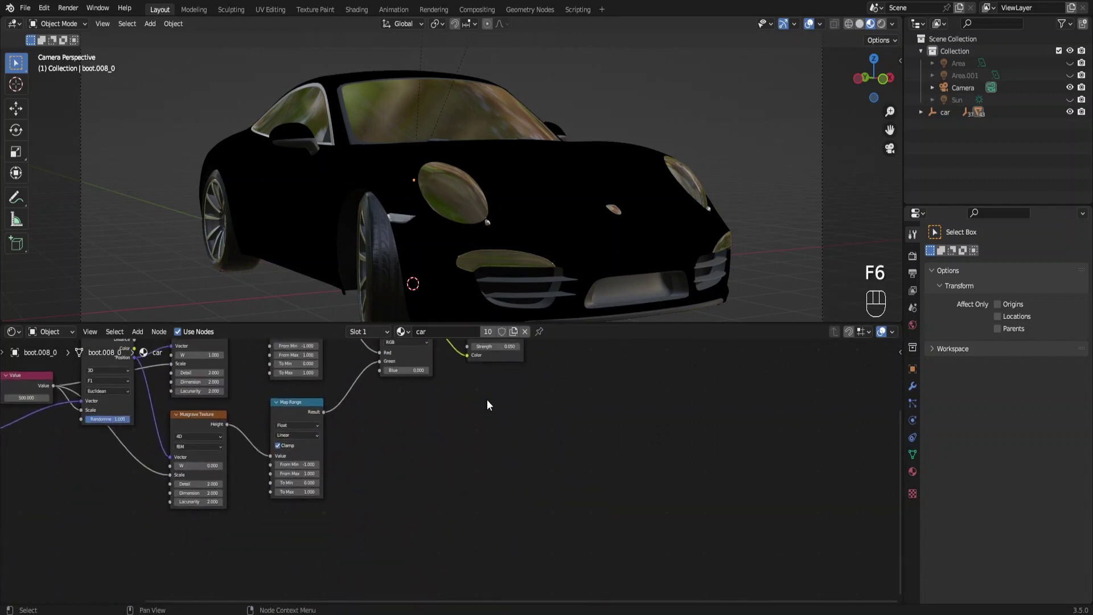
{"action": "key", "text": "F6"}
Add a Noise Texture of scale 100 driven by the texture coordinates
{"action": "key", "text": "shift+a"}
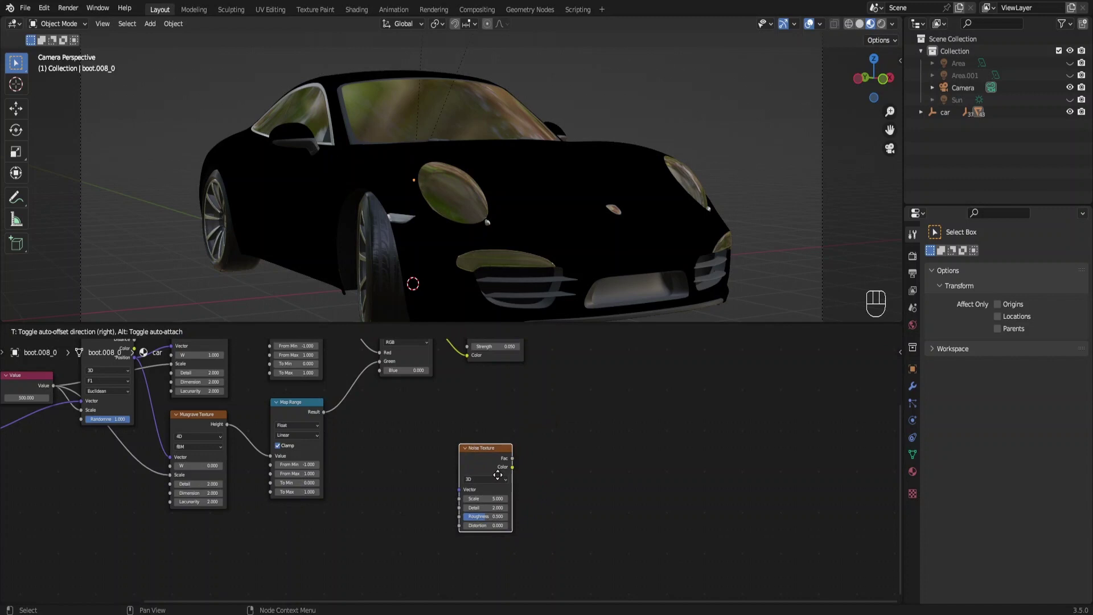
{"action": "left_click_drag", "start_coordinate": [505, 563], "coordinate": [507, 460]}
{"action": "middle_click", "coordinate": [507, 460]}
{"action": "middle_click", "coordinate": [470, 488]}
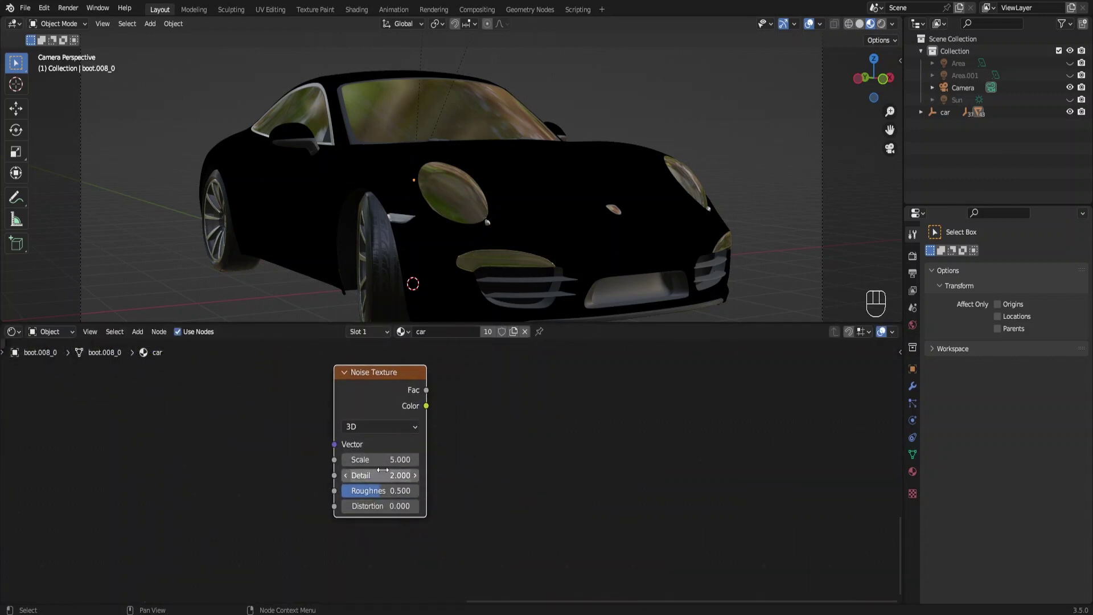
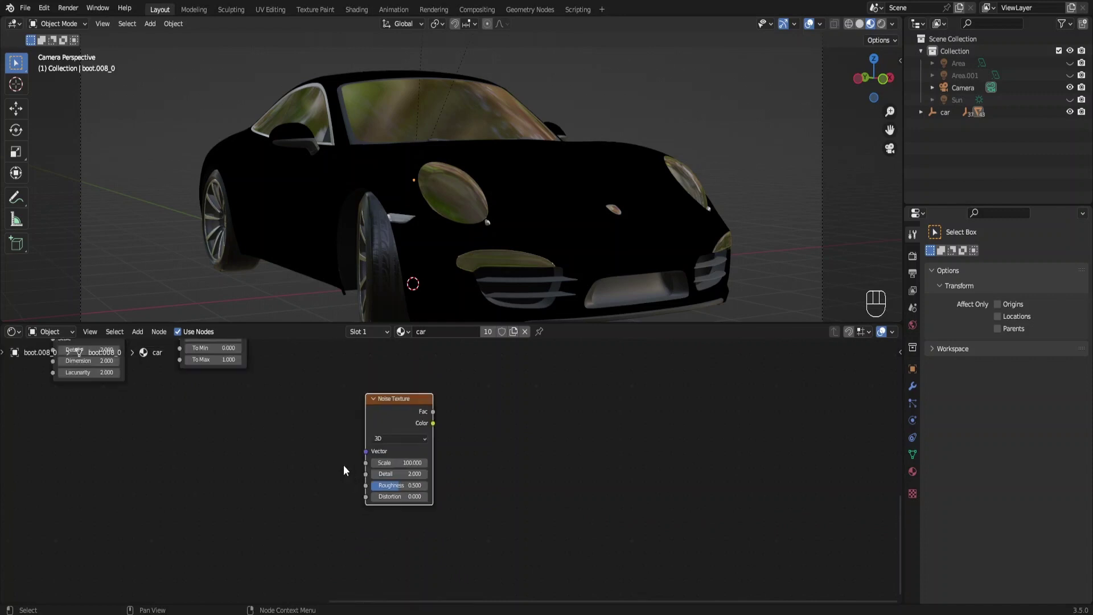
{"action": "middle_click", "coordinate": [364, 478]}
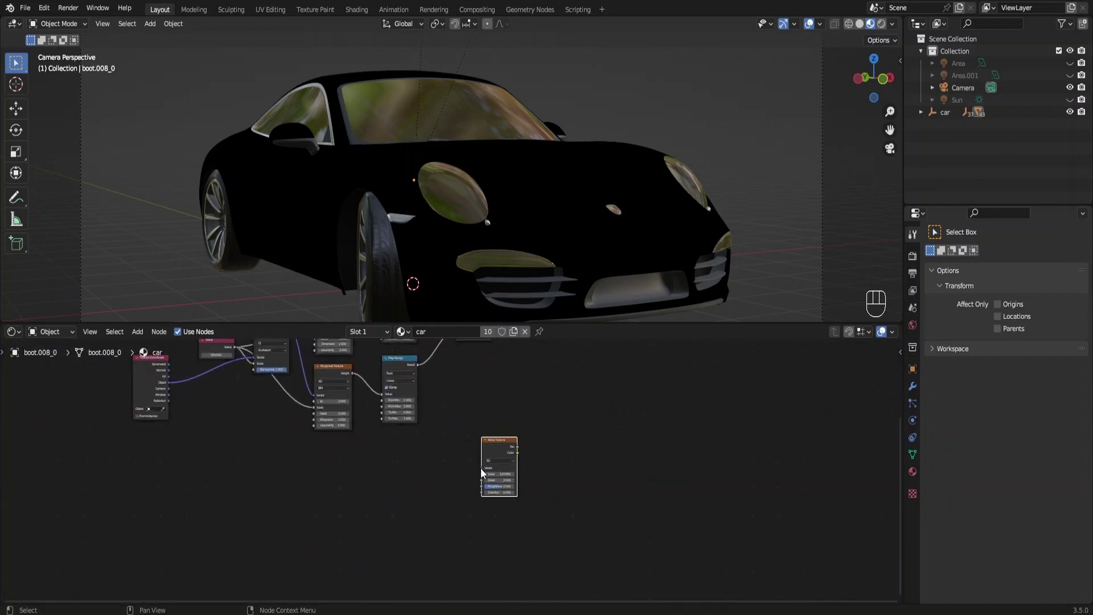
{"action": "left_click_drag", "start_coordinate": [474, 472], "coordinate": [194, 401]}
{"action": "left_click_drag", "start_coordinate": [478, 469], "coordinate": [401, 487]}
Add a Bump node and feed the noise colour into its height
{"action": "key", "text": "shift+a"}
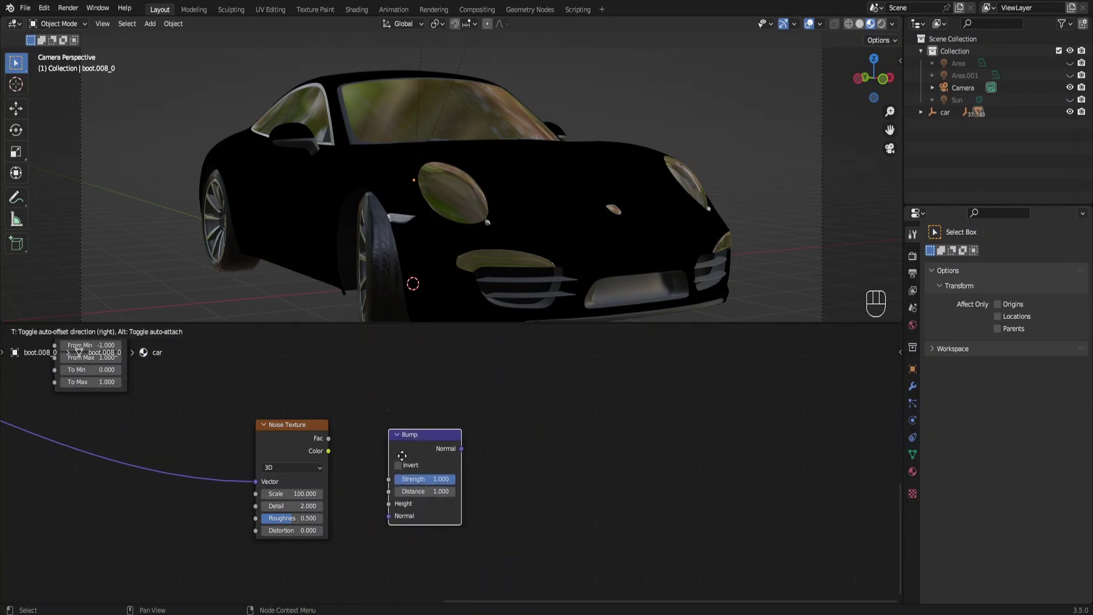
{"action": "left_click_drag", "start_coordinate": [342, 463], "coordinate": [390, 496]}
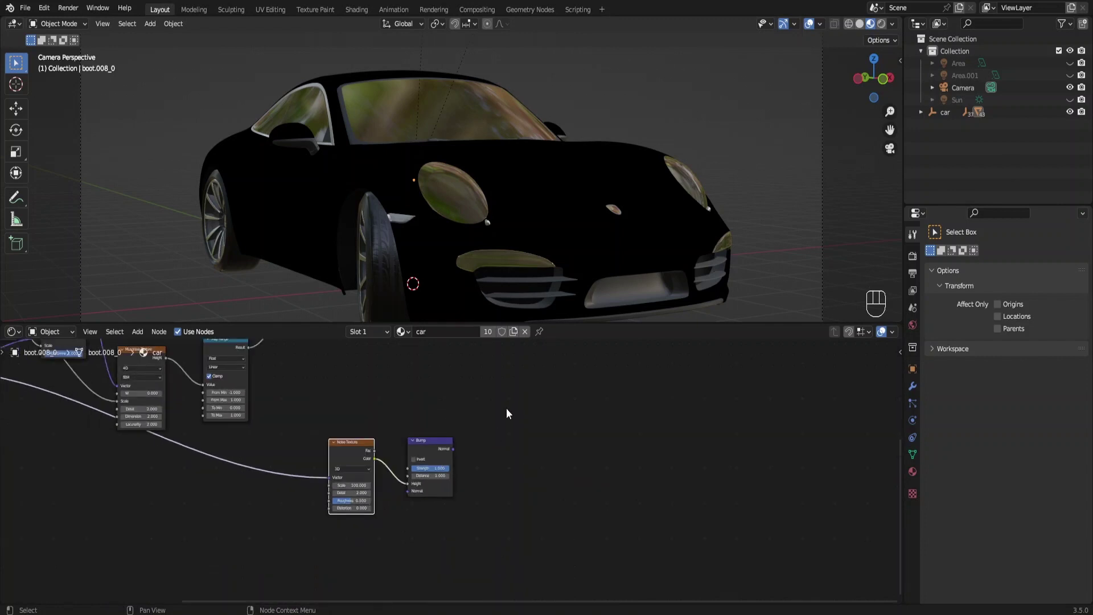
Add a Layer Weight node taking the Normal Map output as its normal
{"action": "middle_click", "coordinate": [499, 536]}
{"action": "left_click", "coordinate": [499, 557]}
{"action": "middle_click", "coordinate": [454, 439]}
{"action": "key", "text": "shift+a"}
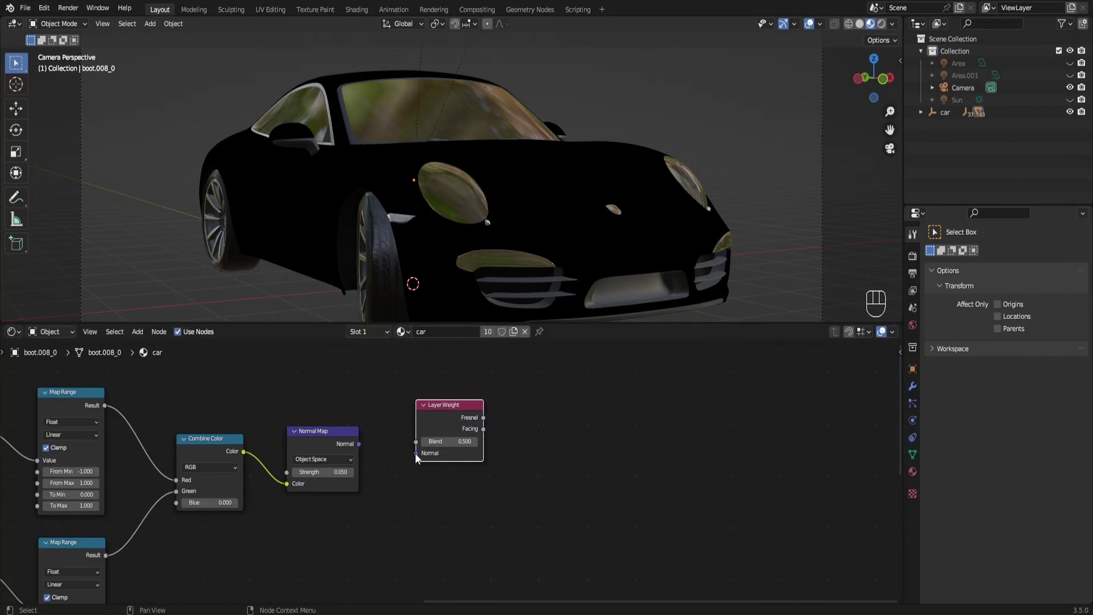
{"action": "left_click_drag", "start_coordinate": [393, 457], "coordinate": [375, 458]}
Add a Hue Saturation Value node and link the Layer Weight Facing output toward it
{"action": "left_click_drag", "start_coordinate": [490, 444], "coordinate": [438, 460]}
{"action": "left_click", "coordinate": [411, 468]}
{"action": "key", "text": "shift+a"}
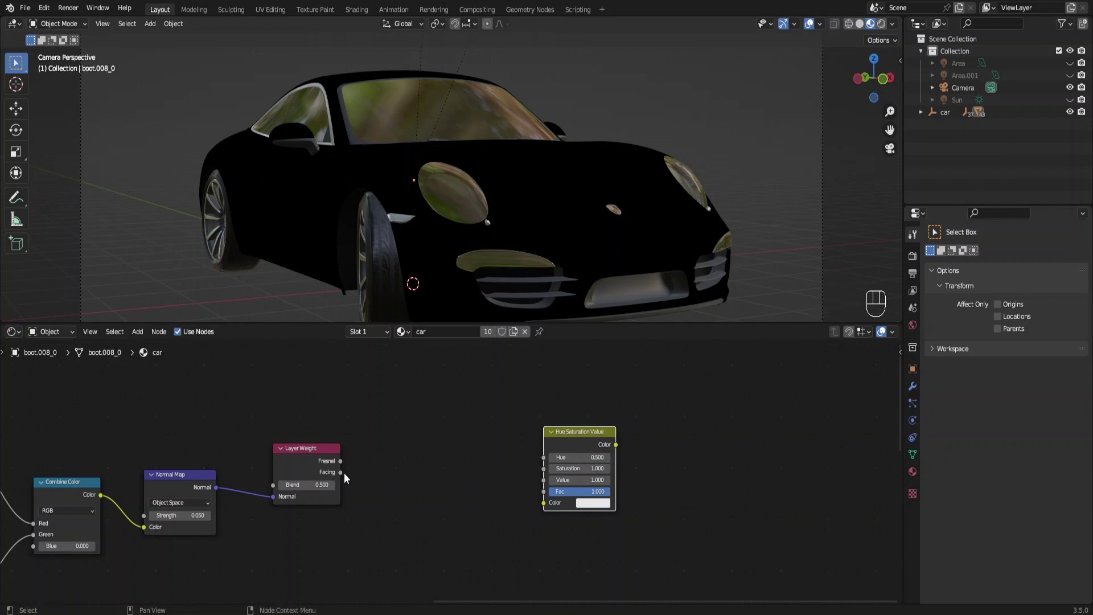
{"action": "left_click_drag", "start_coordinate": [357, 480], "coordinate": [500, 479]}
Insert an HSV Clockwise ColorRamp between Facing and the HSV colour, its two stops forming a rainbow
{"action": "key", "text": "shift+a"}
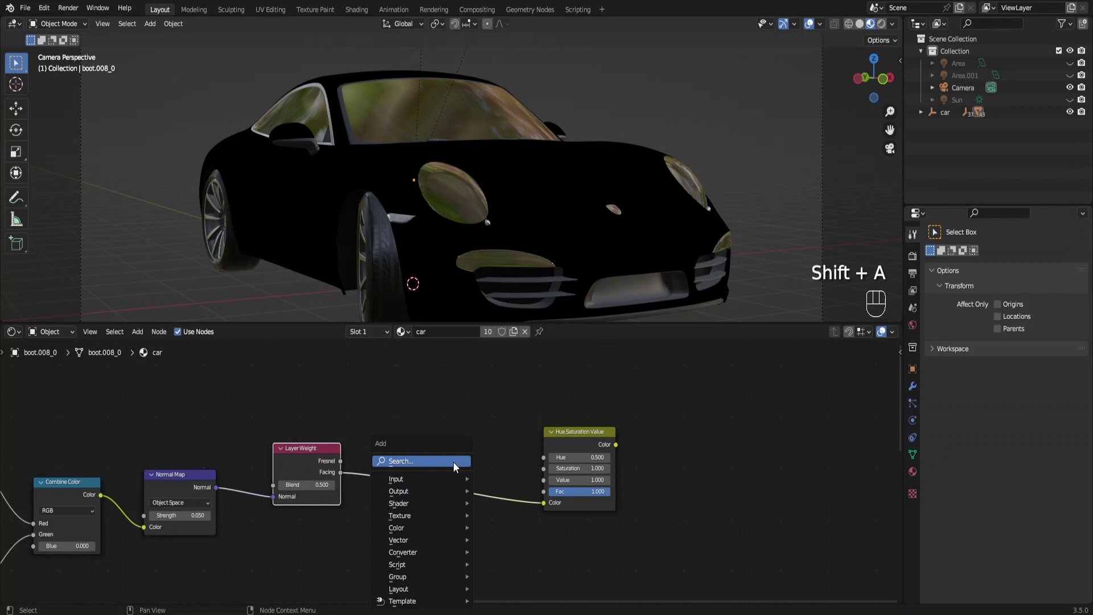
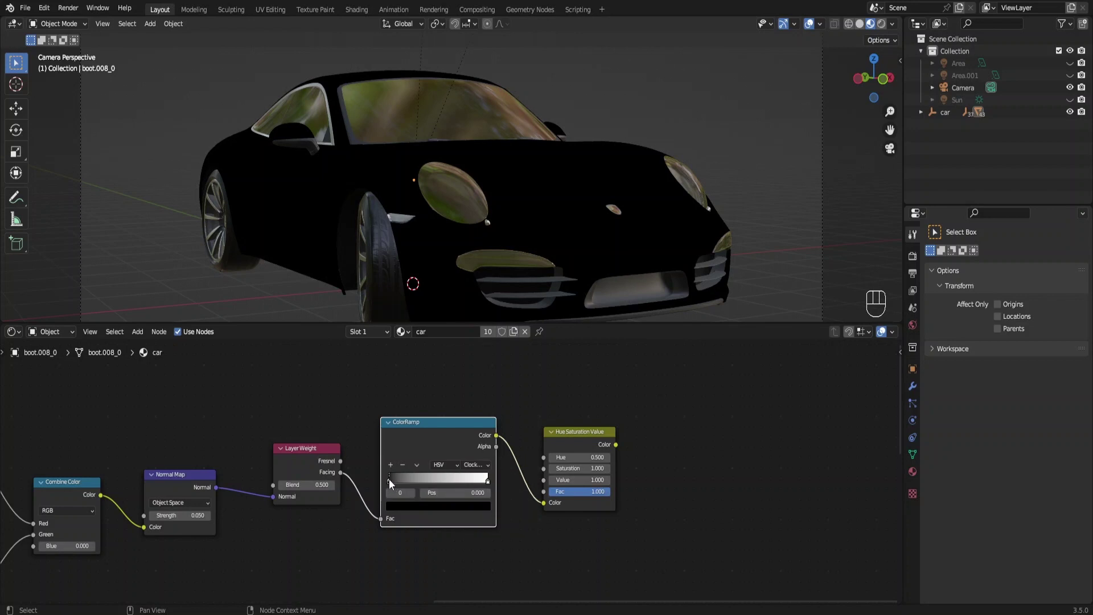
{"action": "left_click", "coordinate": [393, 483]}
{"action": "left_click", "coordinate": [412, 511]}
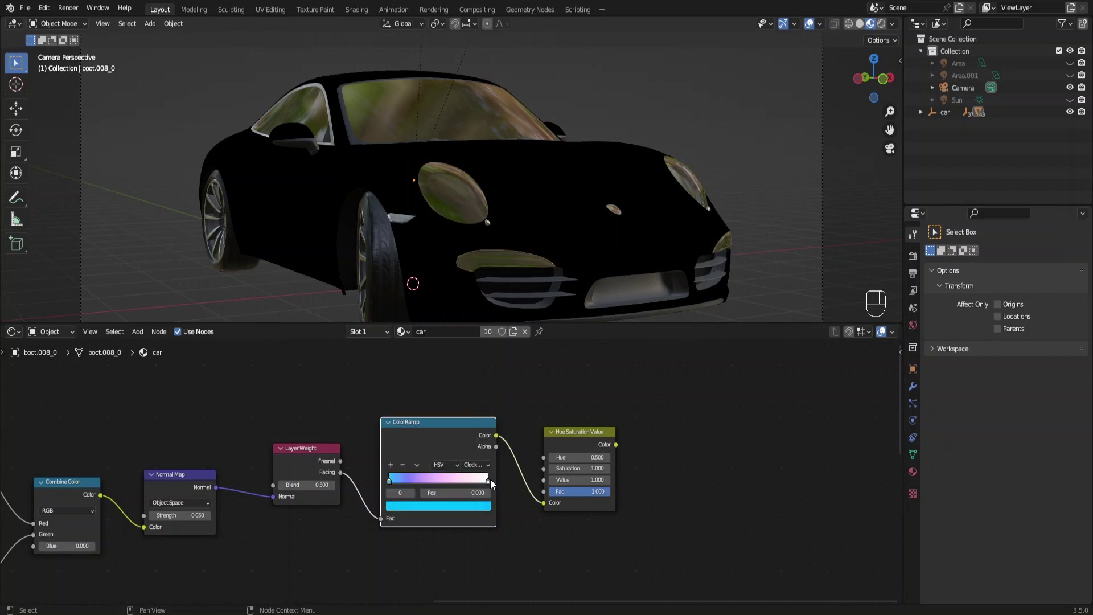
{"action": "left_click", "coordinate": [495, 487]}
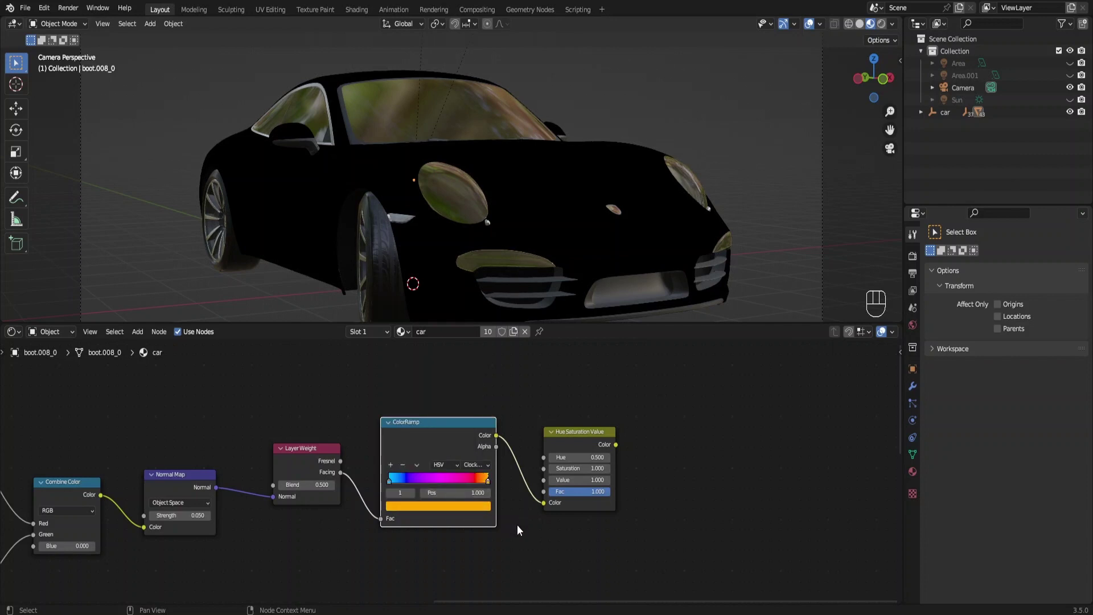
{"action": "left_click_drag", "start_coordinate": [529, 474], "coordinate": [497, 449]}
{"action": "left_click_drag", "start_coordinate": [497, 448], "coordinate": [478, 452]}
Add a Principled BSDF and feed the Hue Saturation Value colour into its base colour
{"action": "key", "text": "shift+a"}
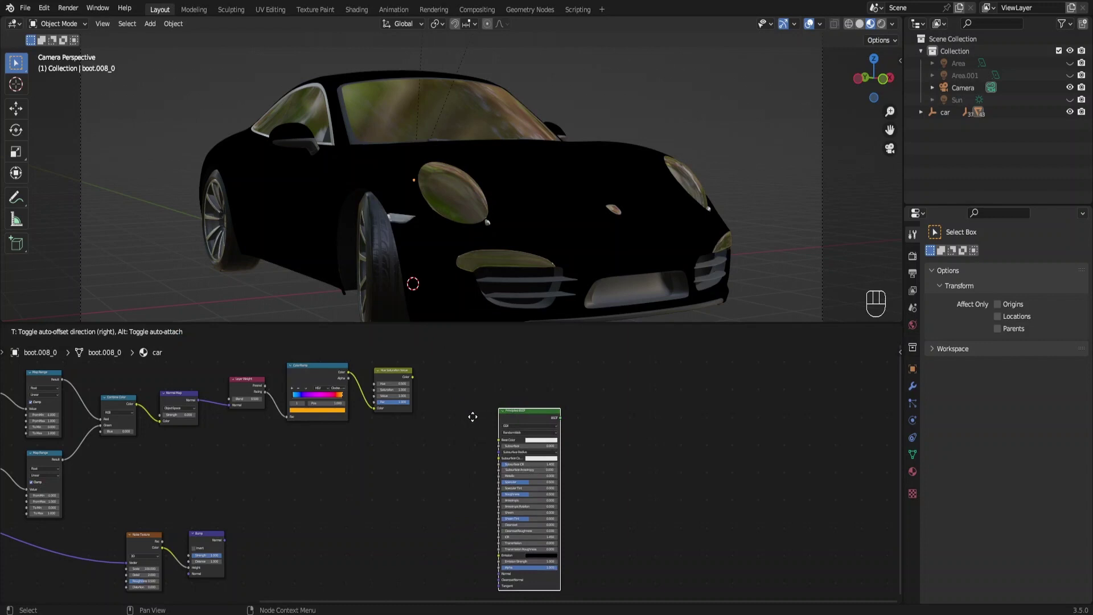
{"action": "left_click_drag", "start_coordinate": [430, 394], "coordinate": [452, 420]}
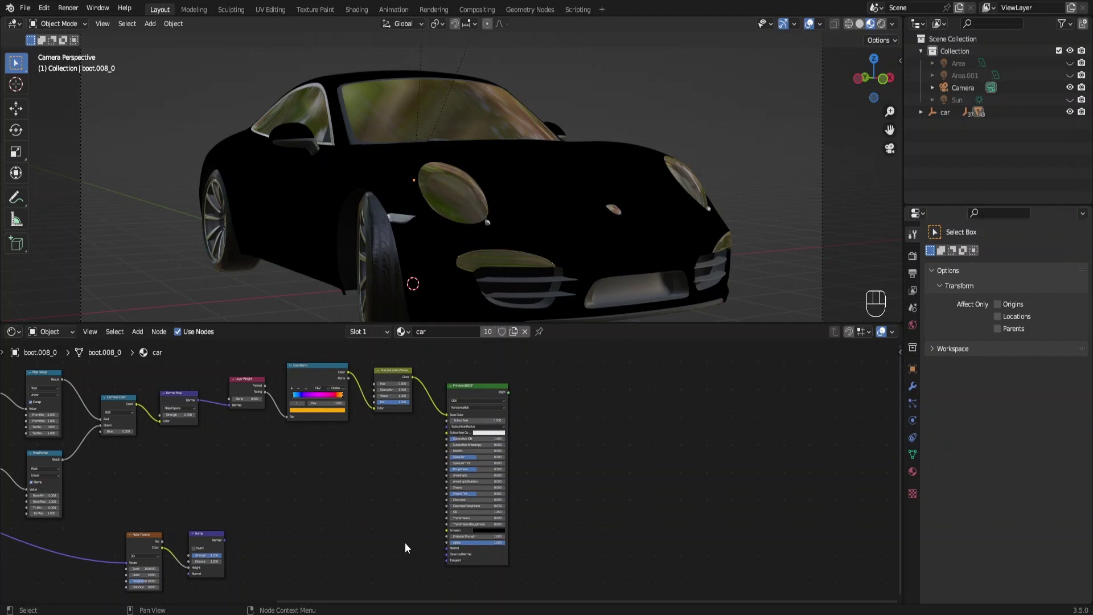
{"action": "left_click_drag", "start_coordinate": [425, 528], "coordinate": [439, 528]}
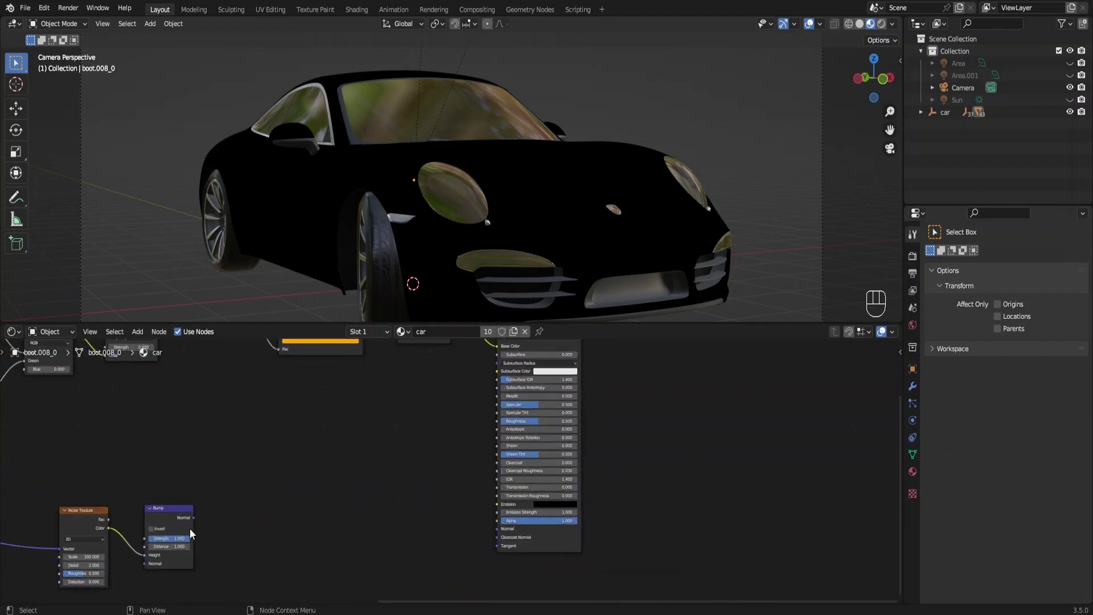
Plug the Bump output into Clearcoat Normal and the Normal Map into the shader's Normal
{"action": "left_click_drag", "start_coordinate": [198, 524], "coordinate": [498, 544]}
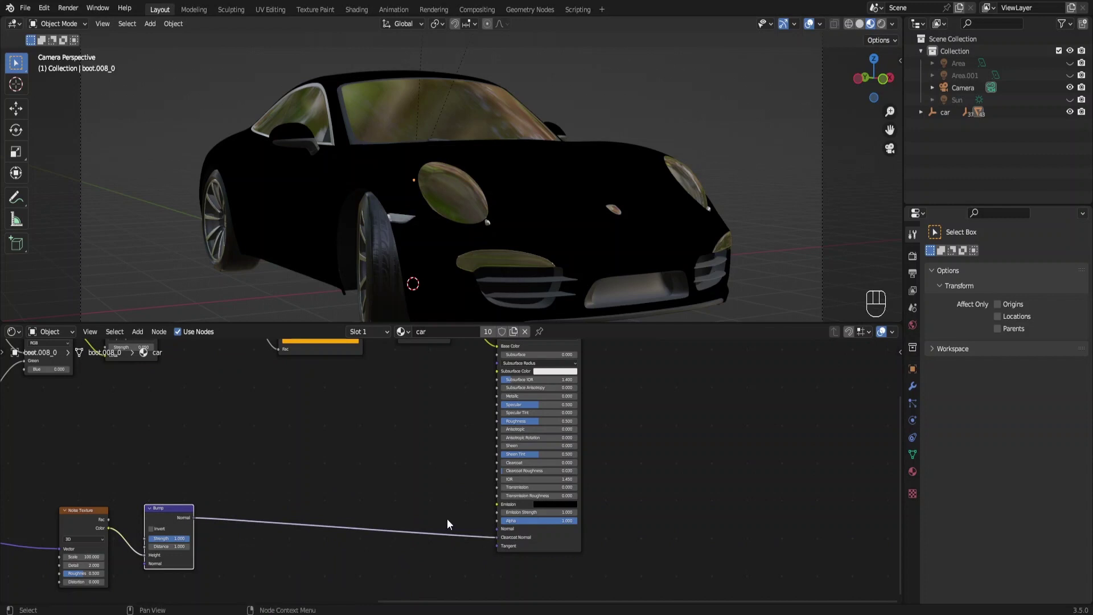
{"action": "middle_click", "coordinate": [383, 482]}
{"action": "left_click_drag", "start_coordinate": [227, 378], "coordinate": [553, 570]}
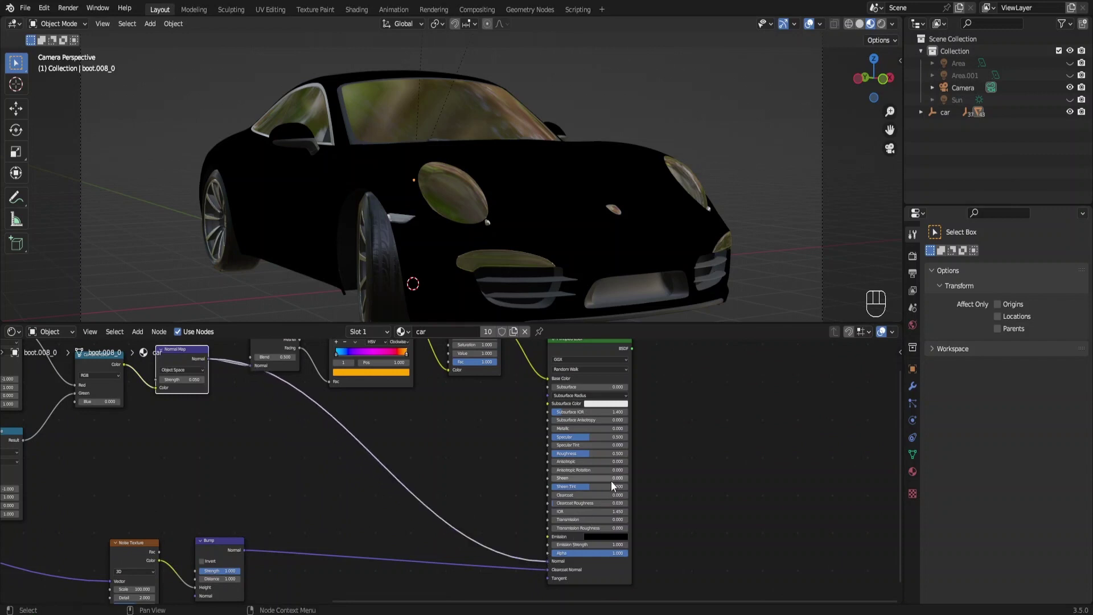
{"action": "left_click_drag", "start_coordinate": [510, 499], "coordinate": [492, 503]}
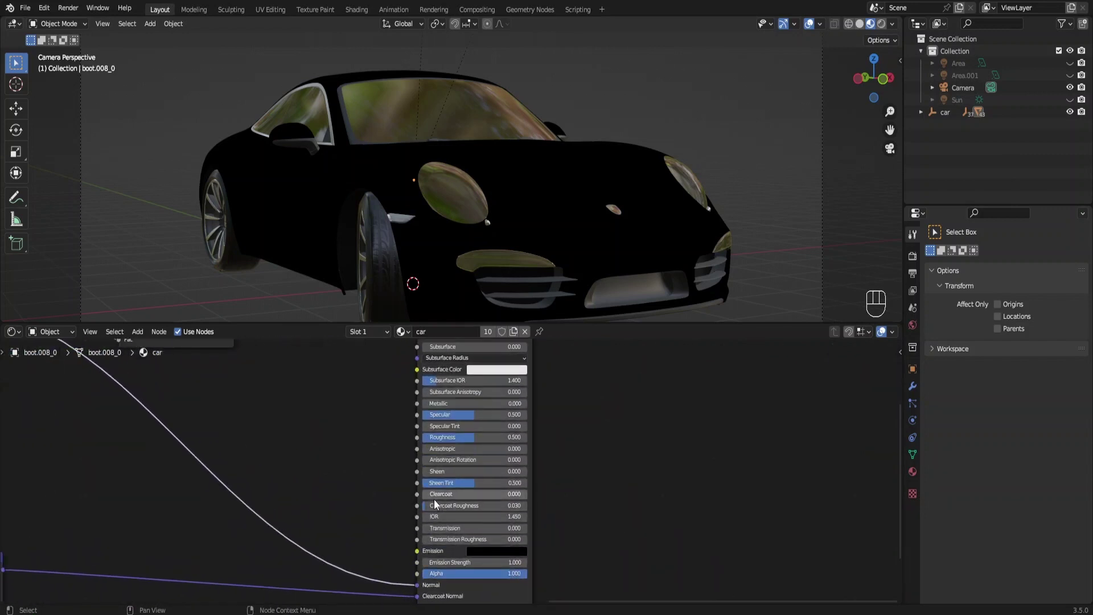
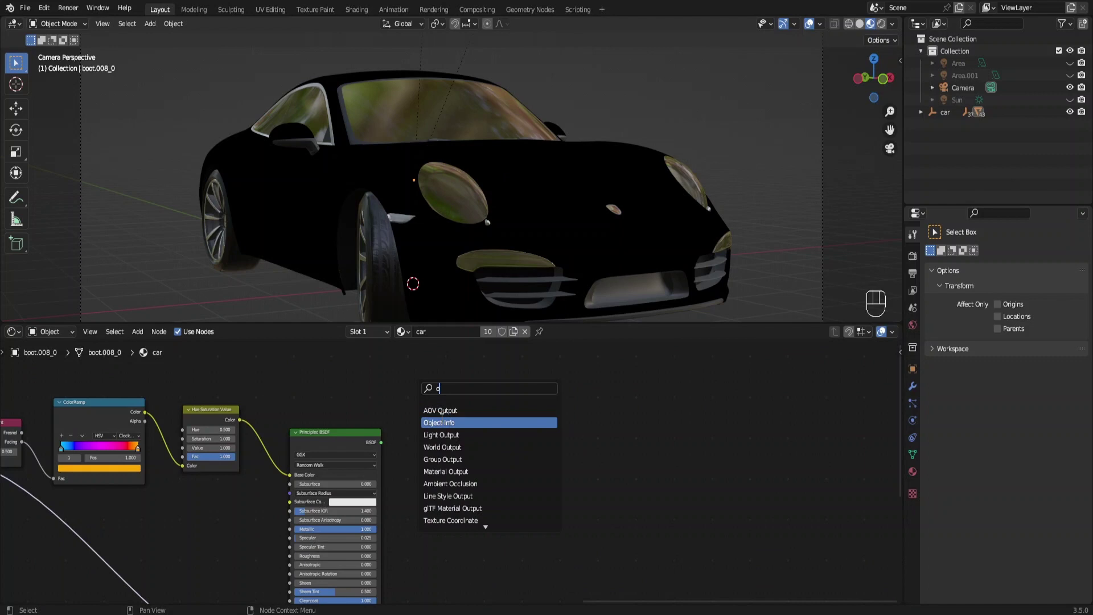
Feed the Principled BSDF into a new Material Output's Surface so the body renders
{"action": "key", "text": "BackSpace"}
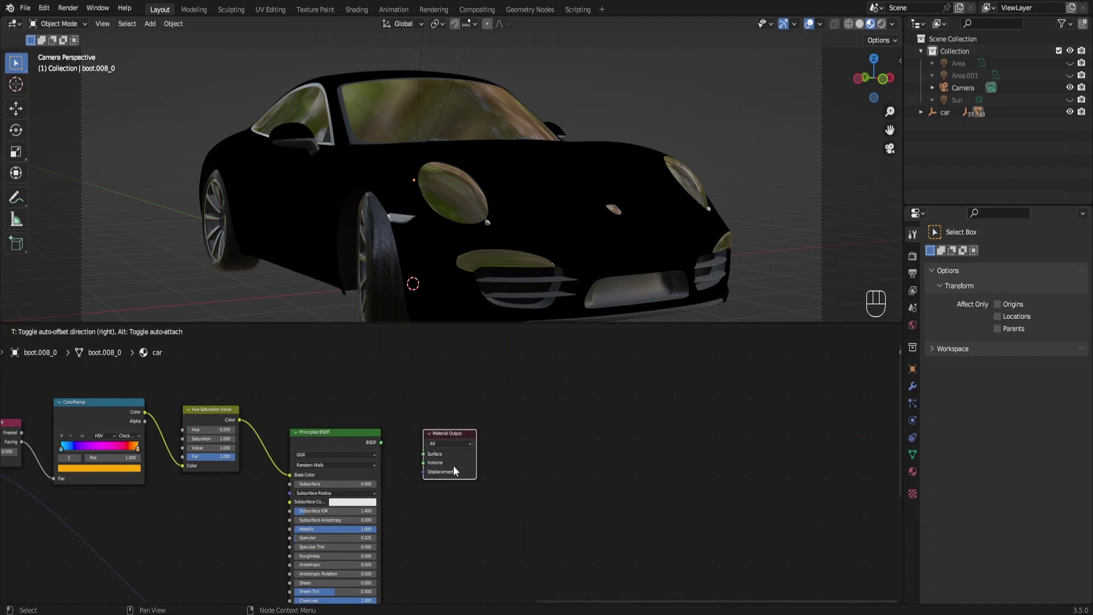
{"action": "left_click_drag", "start_coordinate": [397, 454], "coordinate": [434, 453]}
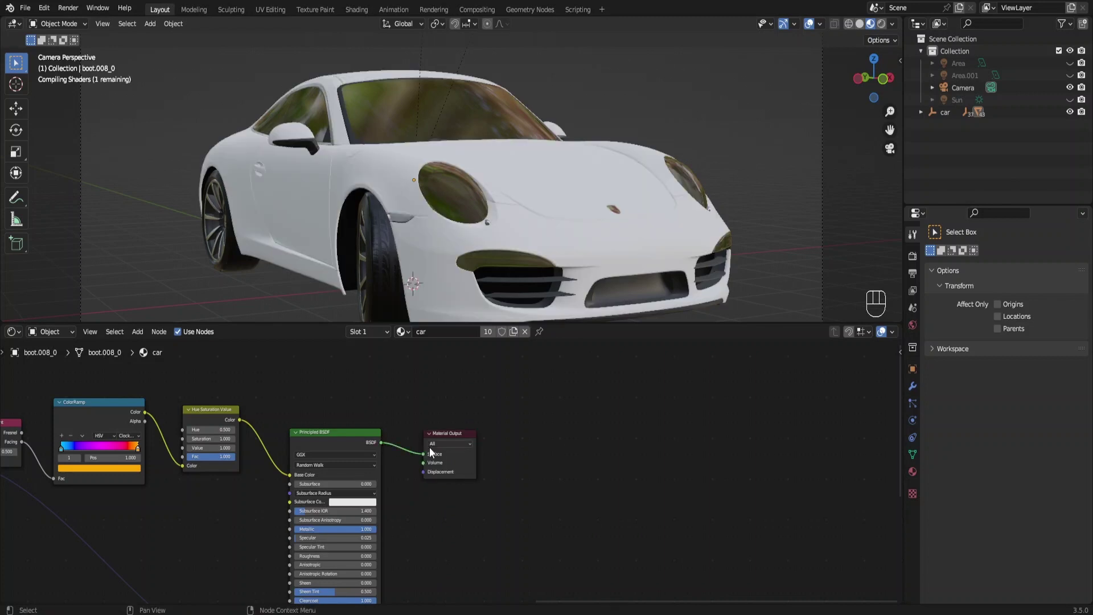
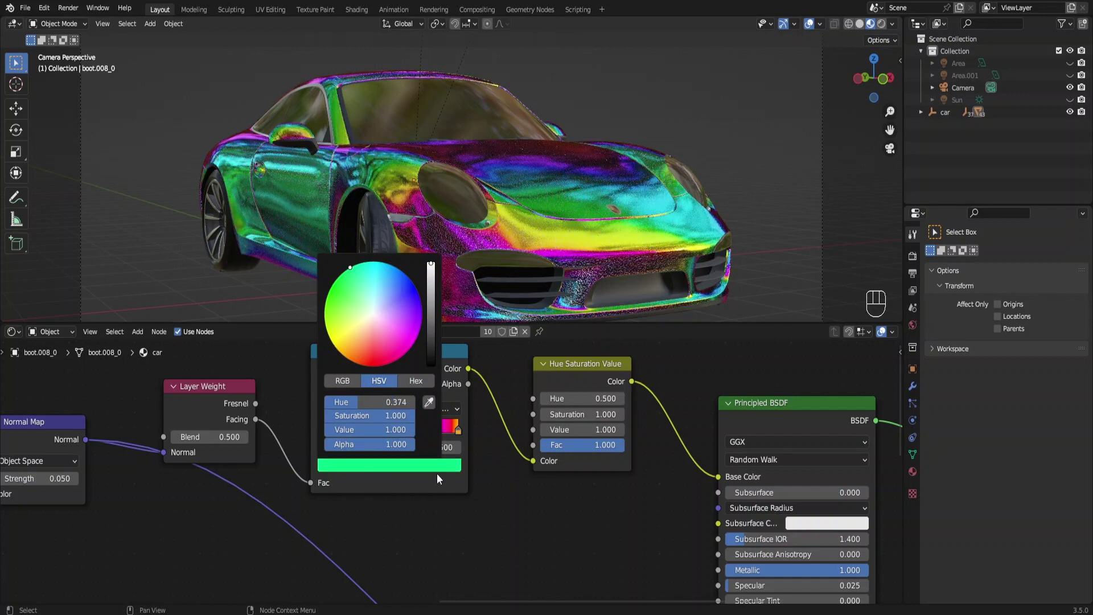
Recolour a ColorRamp stop with a new hue, add a fourth stop and shift stops along the ramp
{"action": "left_click_drag", "start_coordinate": [405, 433], "coordinate": [467, 435]}
{"action": "left_click_drag", "start_coordinate": [439, 429], "coordinate": [334, 442]}
{"action": "left_click", "coordinate": [325, 411]}
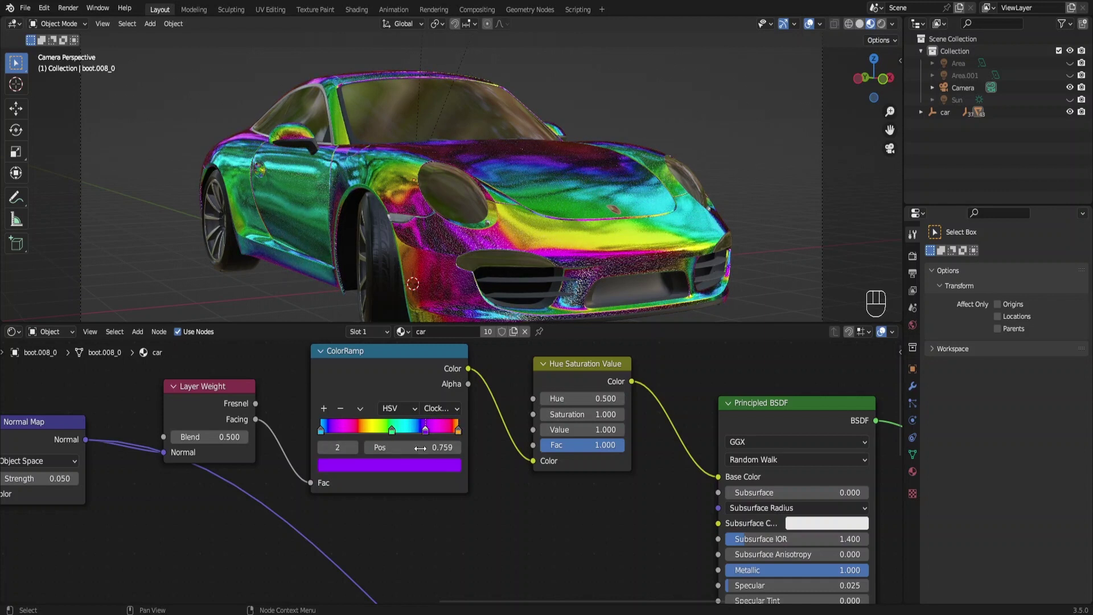
{"action": "left_click", "coordinate": [425, 463]}
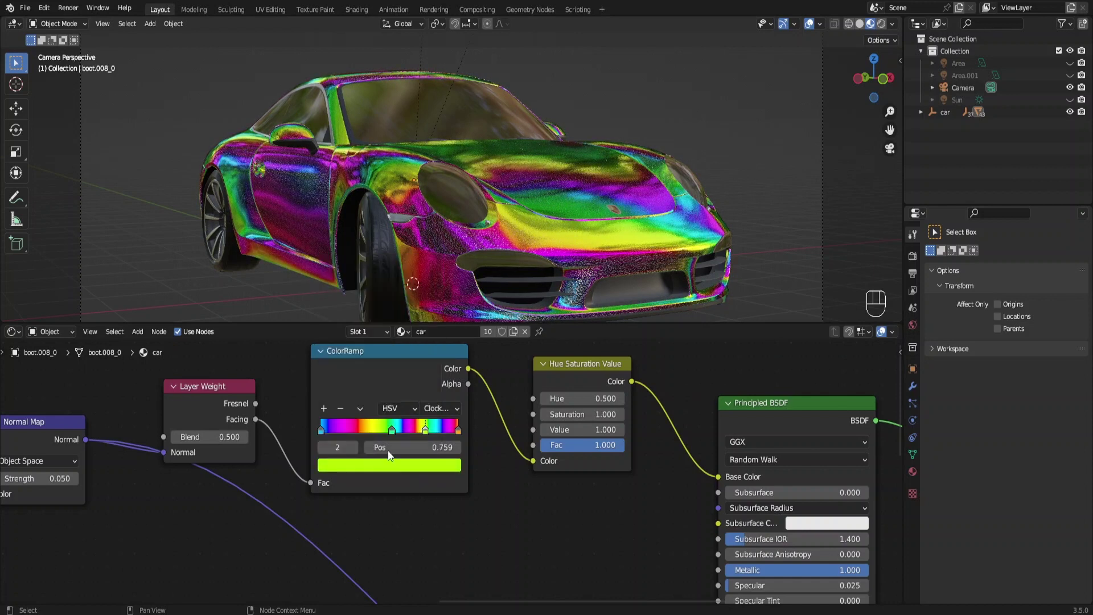
{"action": "left_click_drag", "start_coordinate": [323, 436], "coordinate": [331, 415]}
{"action": "left_click_drag", "start_coordinate": [330, 411], "coordinate": [346, 425]}
Add a fifth ColorRamp stop and spread the stops for denser, more varied rainbow bands
{"action": "left_click", "coordinate": [390, 409]}
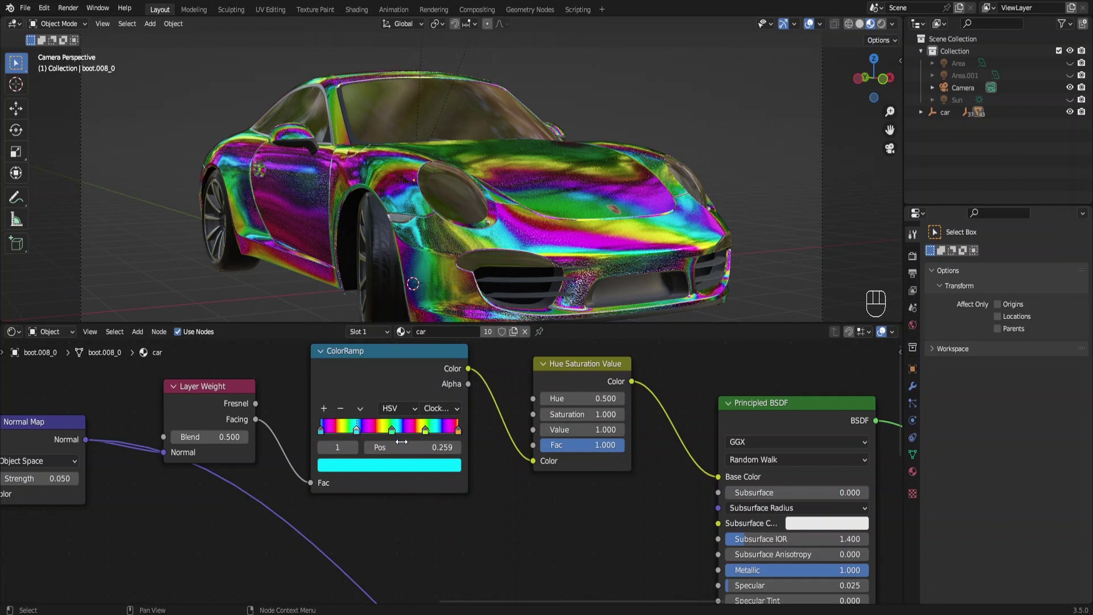
{"action": "left_click_drag", "start_coordinate": [394, 435], "coordinate": [431, 432]}
{"action": "left_click_drag", "start_coordinate": [438, 432], "coordinate": [459, 436]}
{"action": "left_click_drag", "start_coordinate": [454, 436], "coordinate": [362, 445]}
{"action": "left_click", "coordinate": [336, 435]}
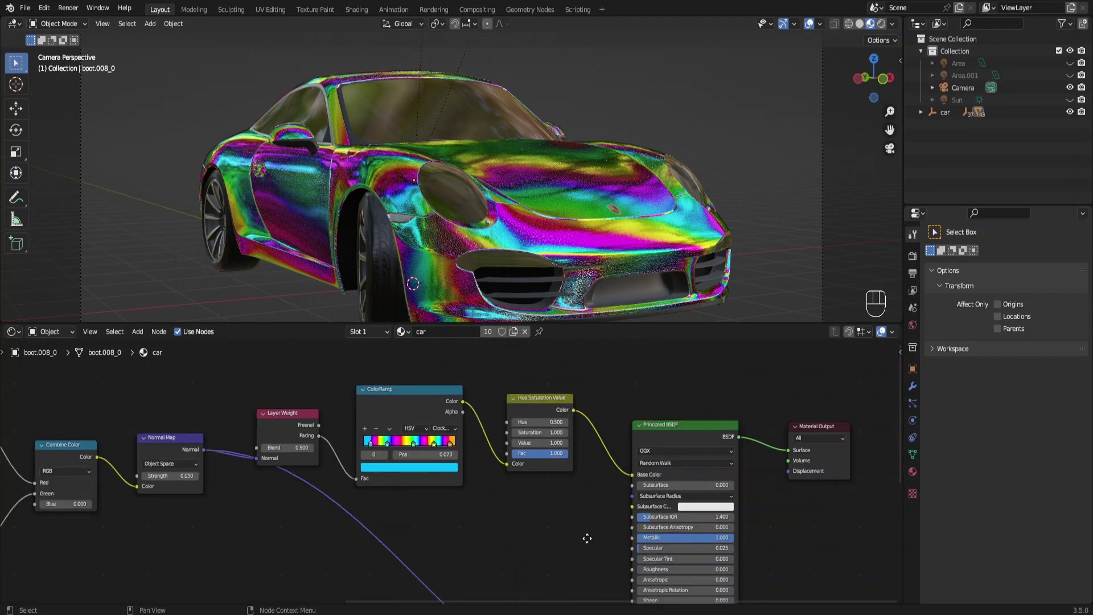
Collapse the Shader Editor so the 3D view fills the window and show Render Properties
{"action": "left_click_drag", "start_coordinate": [481, 510], "coordinate": [373, 495]}
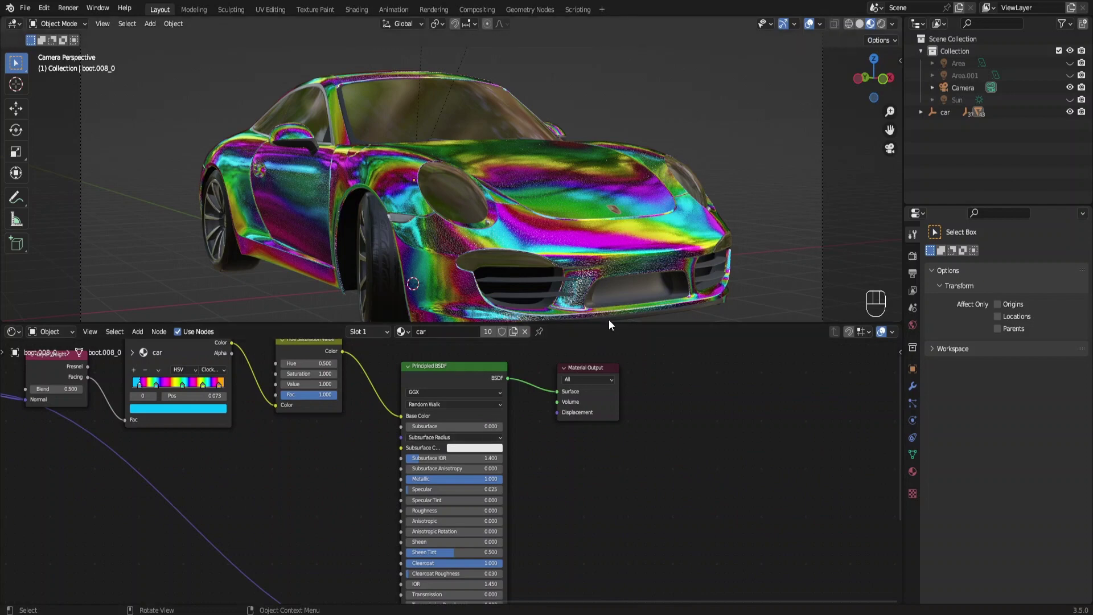
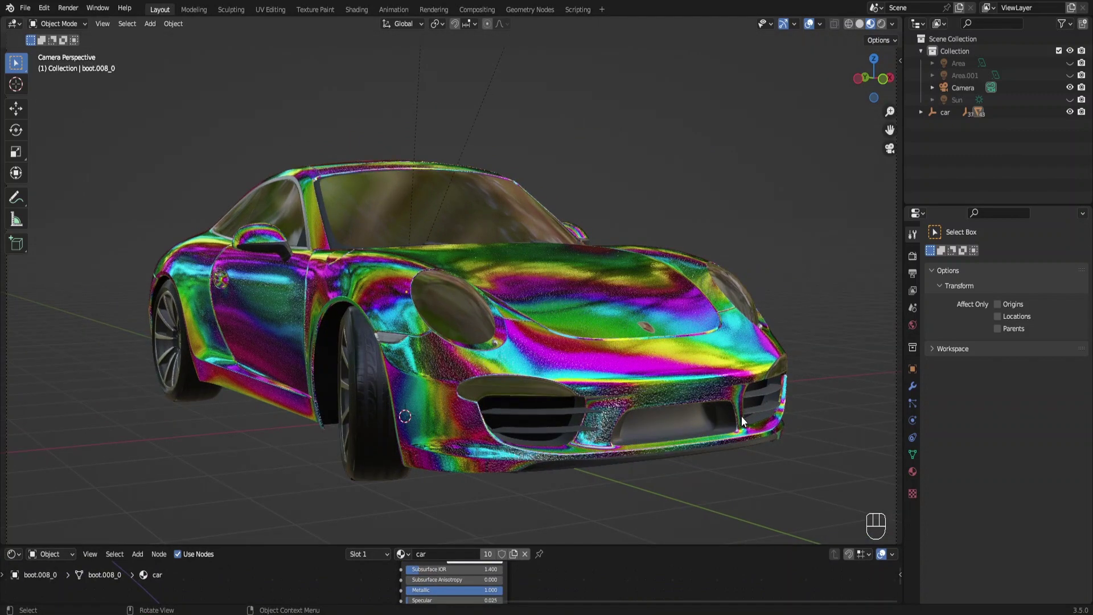
{"action": "left_click", "coordinate": [916, 261]}
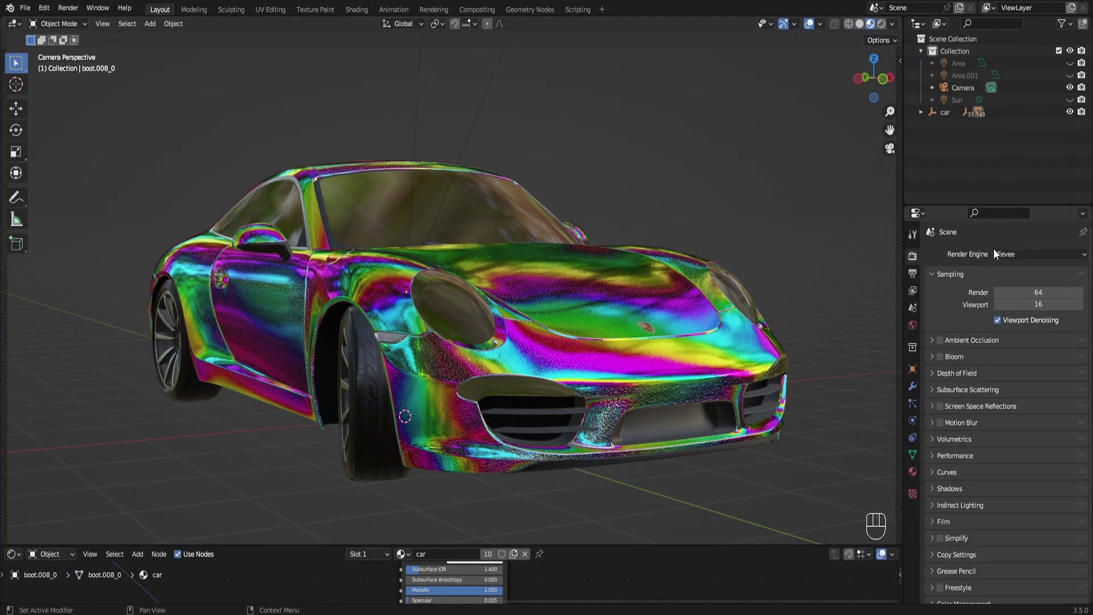
Switch the render engine to Cycles and light the world with a photo-studio HDRI environment texture
{"action": "left_click_drag", "start_coordinate": [1012, 257], "coordinate": [1013, 298]}
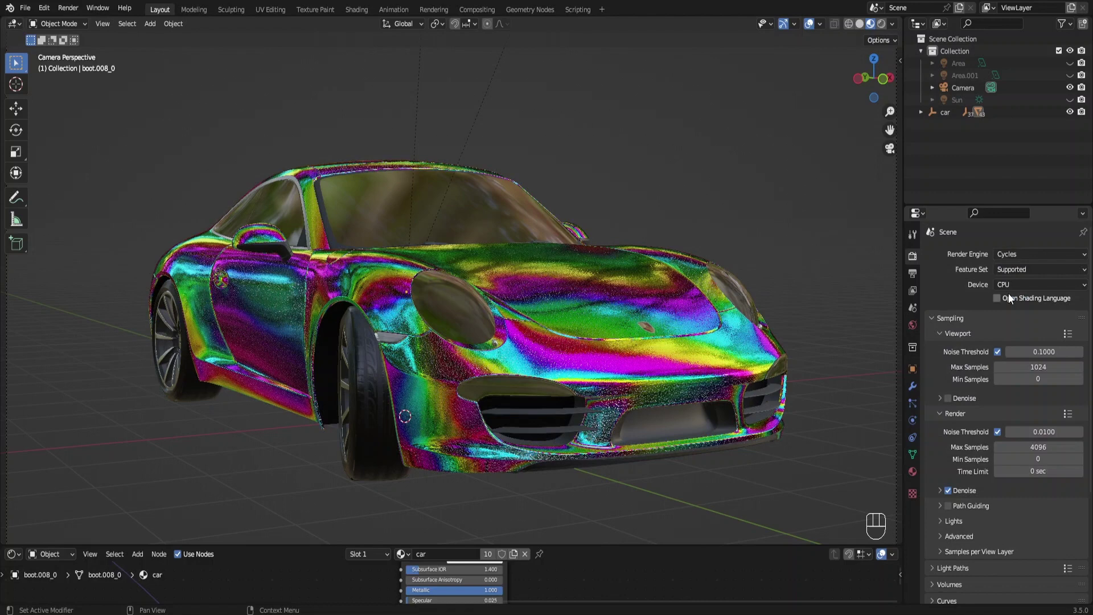
{"action": "left_click_drag", "start_coordinate": [1013, 290], "coordinate": [1018, 319]}
{"action": "left_click", "coordinate": [917, 329]}
{"action": "left_click_drag", "start_coordinate": [999, 337], "coordinate": [855, 382]}
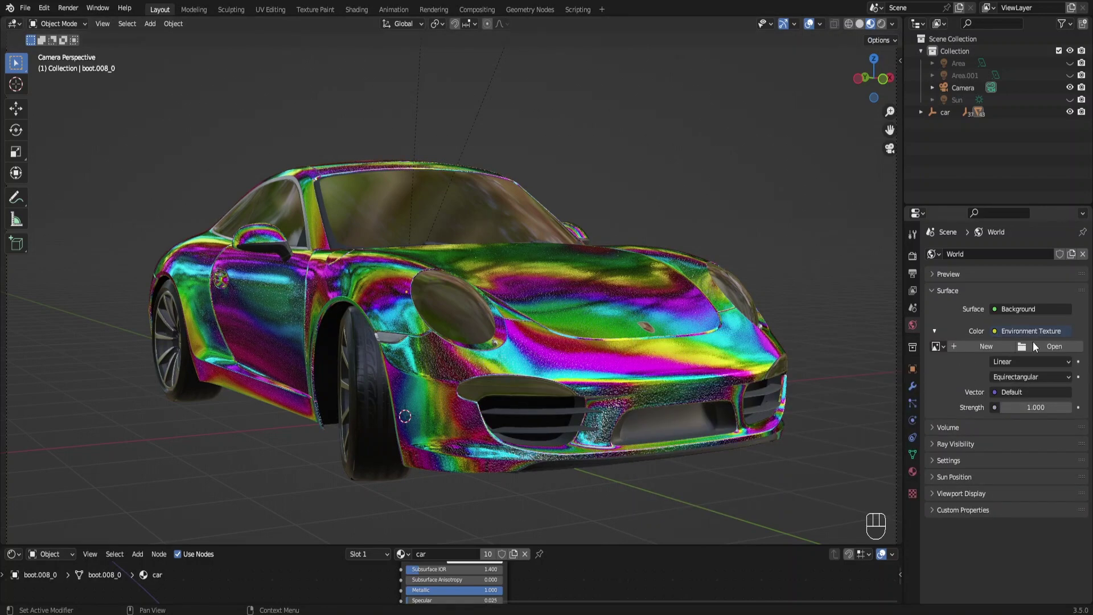
{"action": "left_click", "coordinate": [1038, 348]}
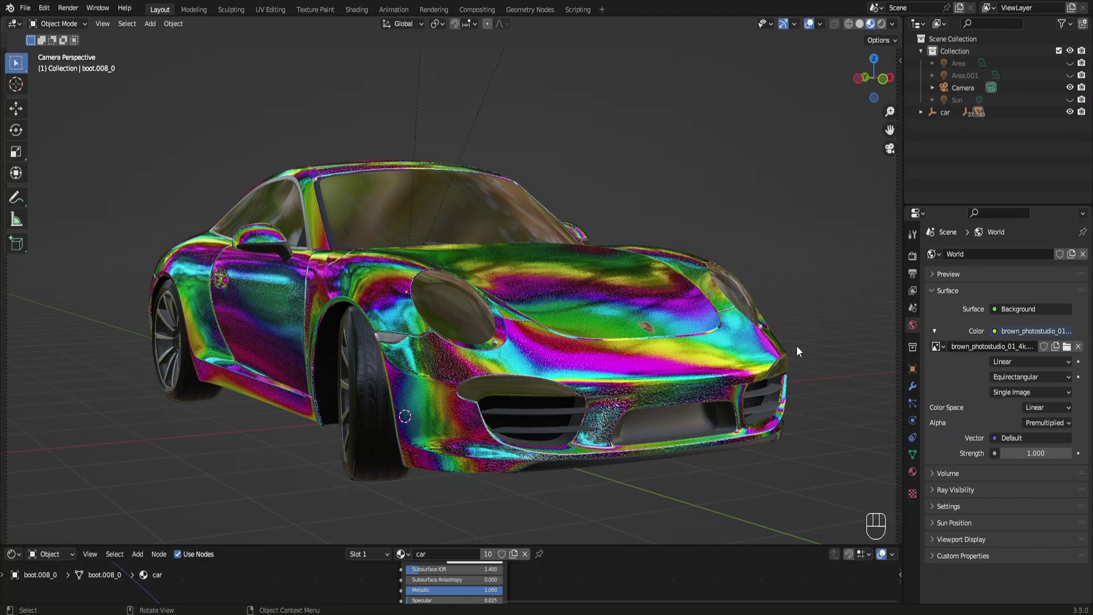
Enable Film Transparent and switch the viewport to Rendered to see the iridescent car
{"action": "left_click_drag", "start_coordinate": [916, 263], "coordinate": [940, 496]}
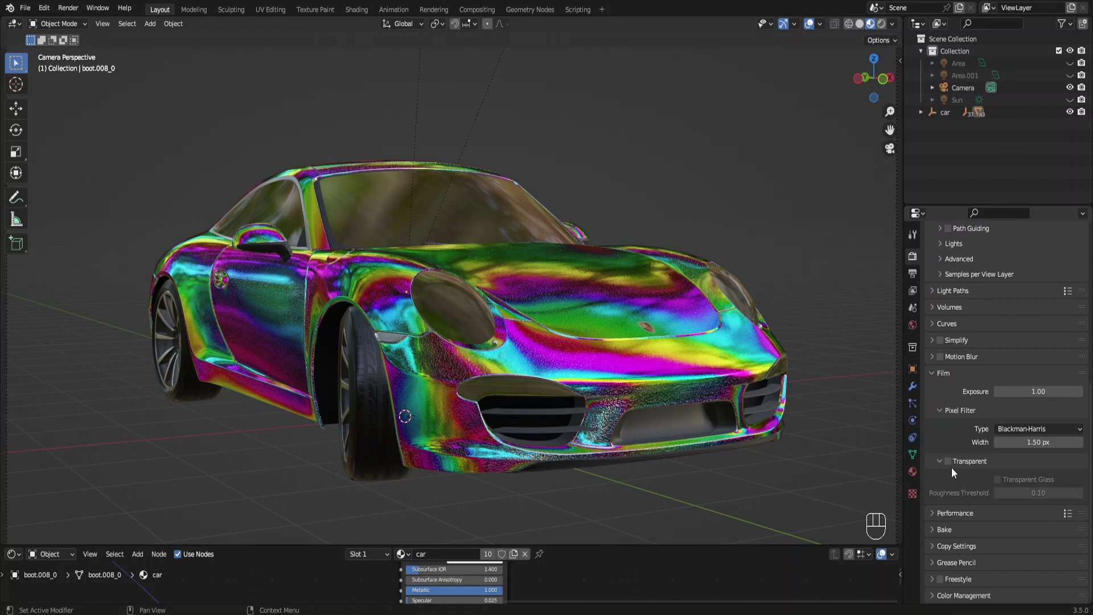
{"action": "left_click", "coordinate": [954, 464]}
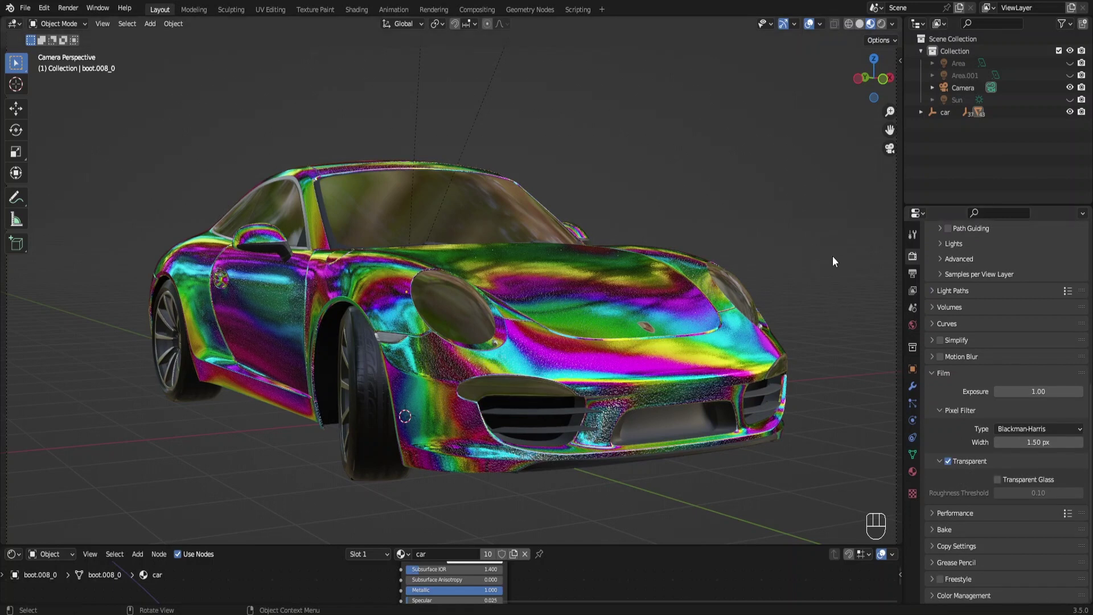
{"action": "left_click", "coordinate": [817, 26]}
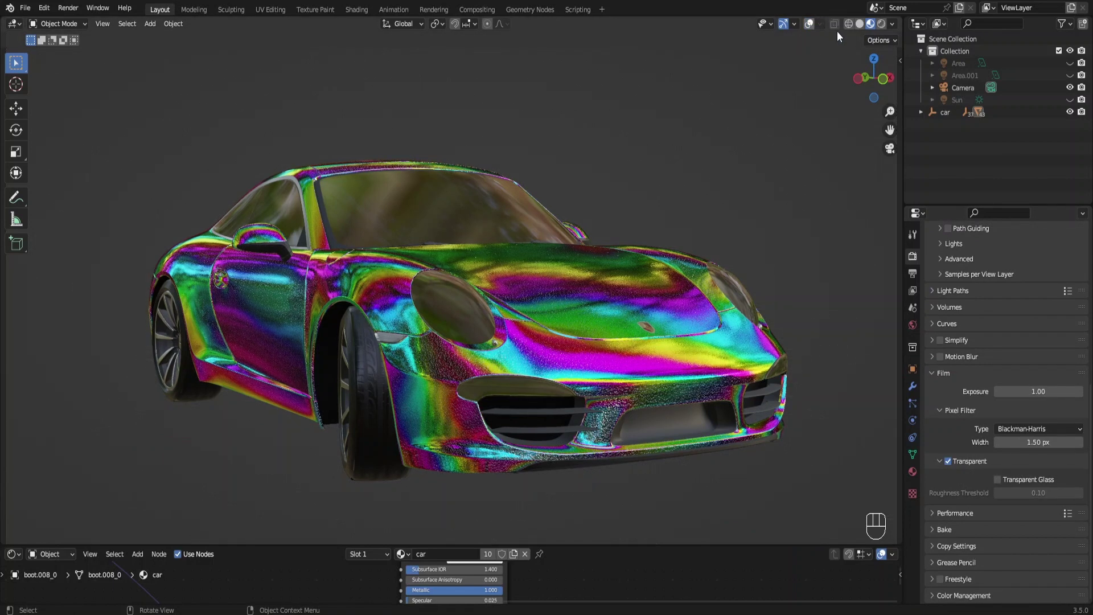